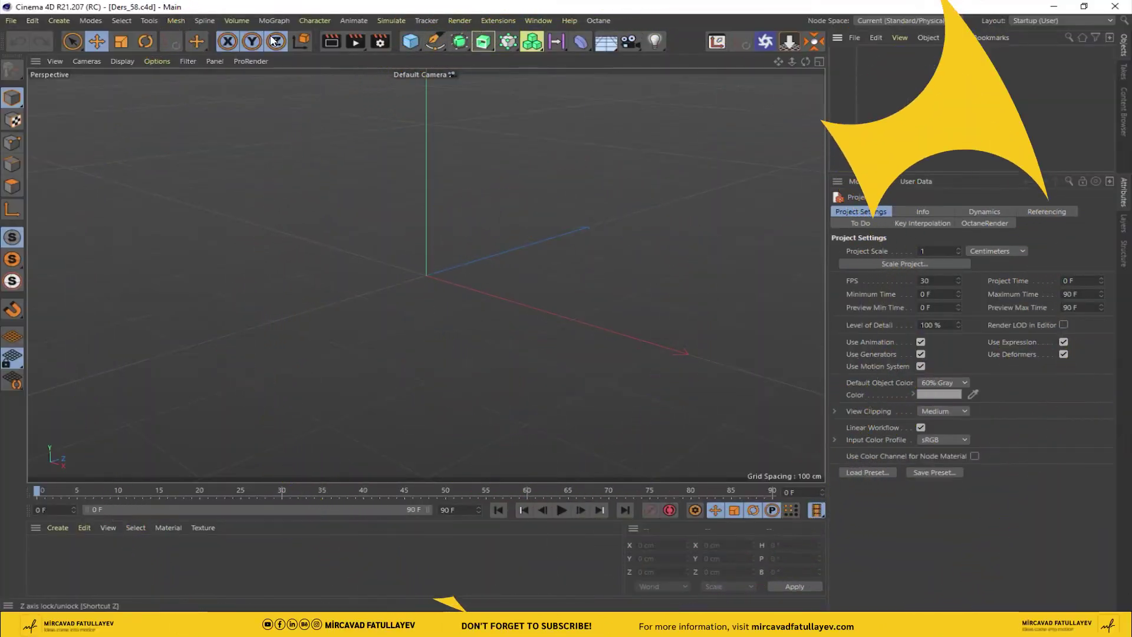
# Add a MoText object and enter 'Ideas come into motion' as its text.
pyautogui.click(272, 28)
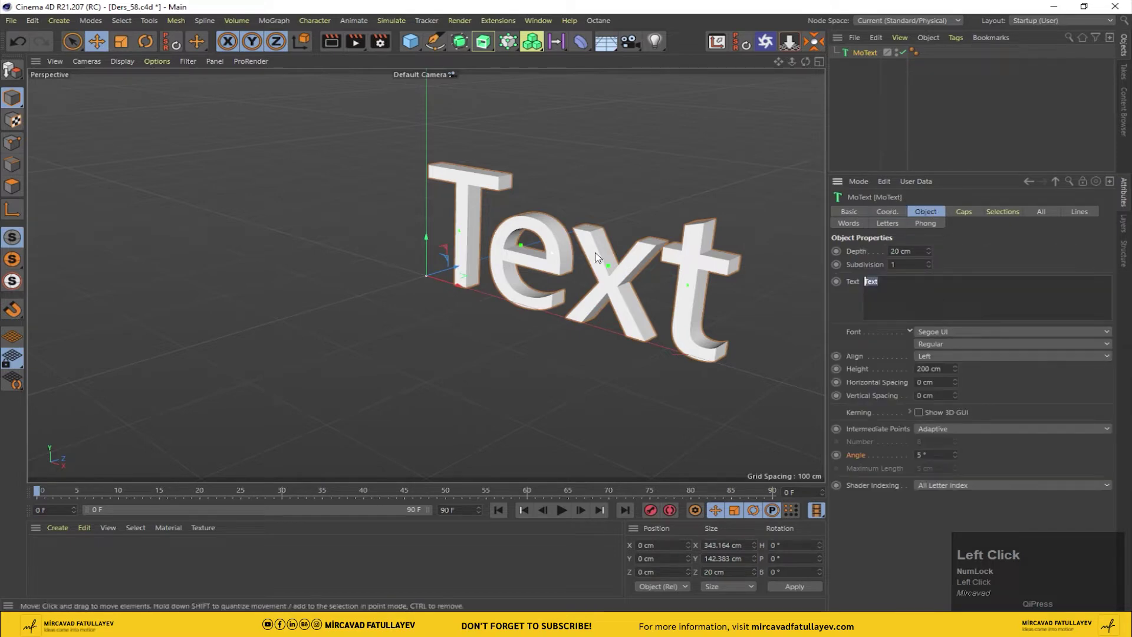
pyautogui.write('i')
pyautogui.write('ea')
pyautogui.press('space')
pyautogui.write('com')
pyautogui.press('space')
pyautogui.write('int')
pyautogui.press('space')
pyautogui.write('motion')
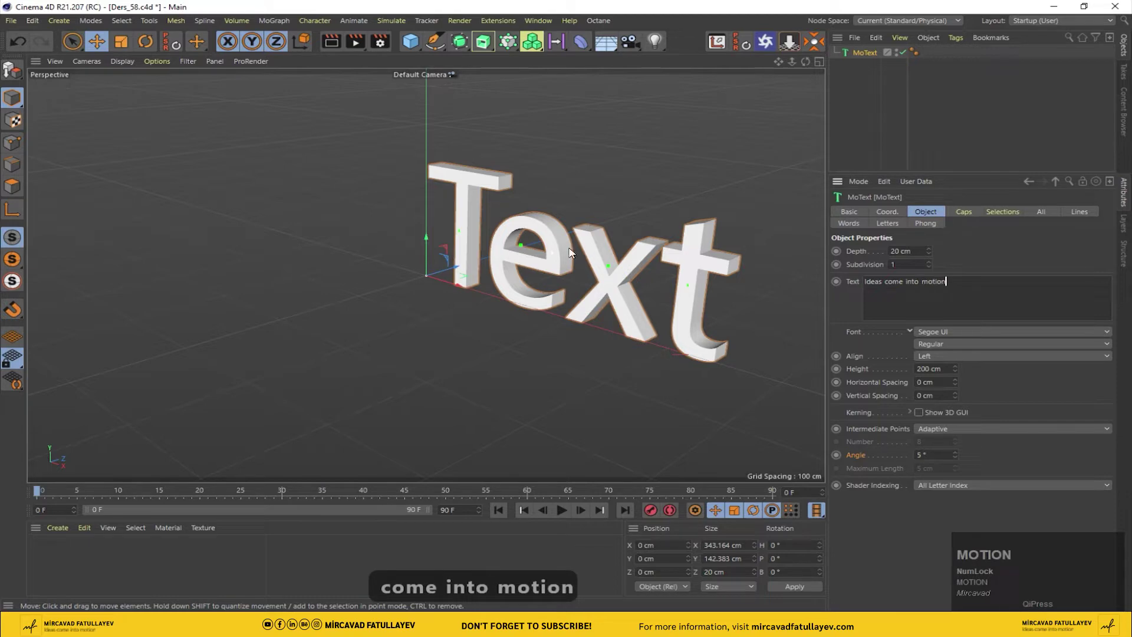
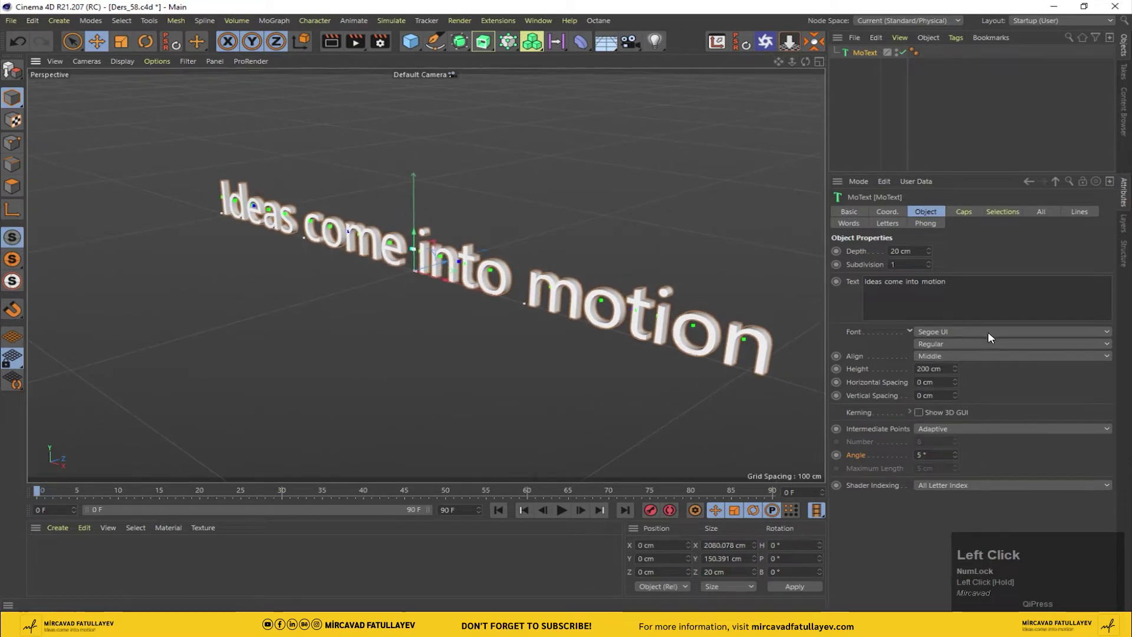
# Center-align the title and set its font to Sarabun ExtraBold.
pyautogui.moveTo(1100, 339); pyautogui.dragTo(856, 96)
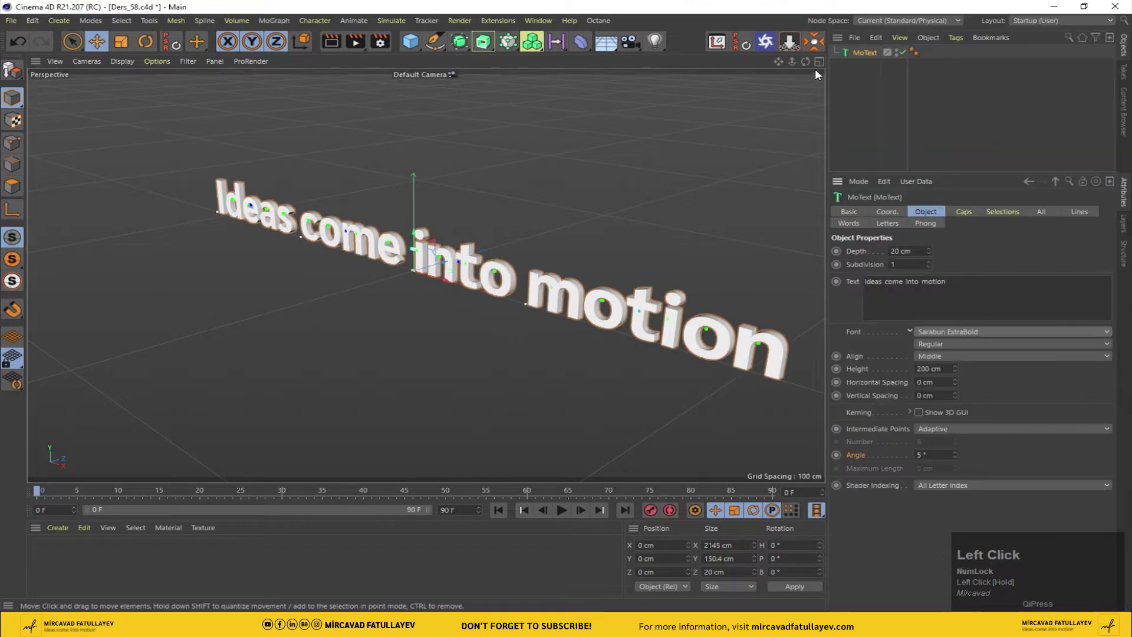
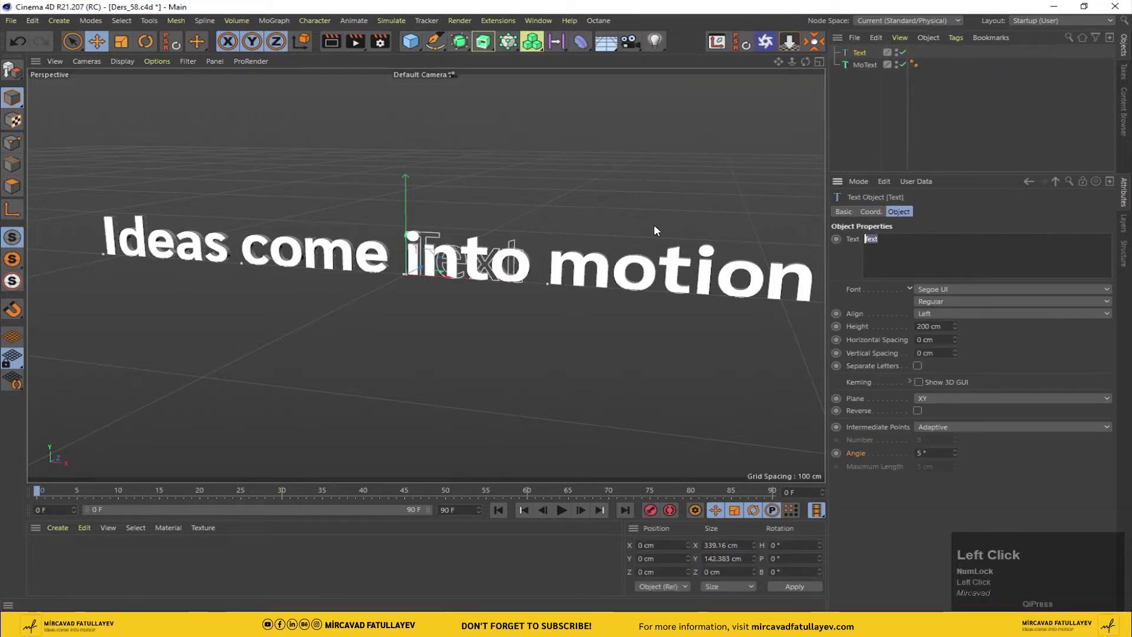
# Make the text spline the letter C with a height of 1300 cm.
pyautogui.press('c')
pyautogui.click(986, 209)
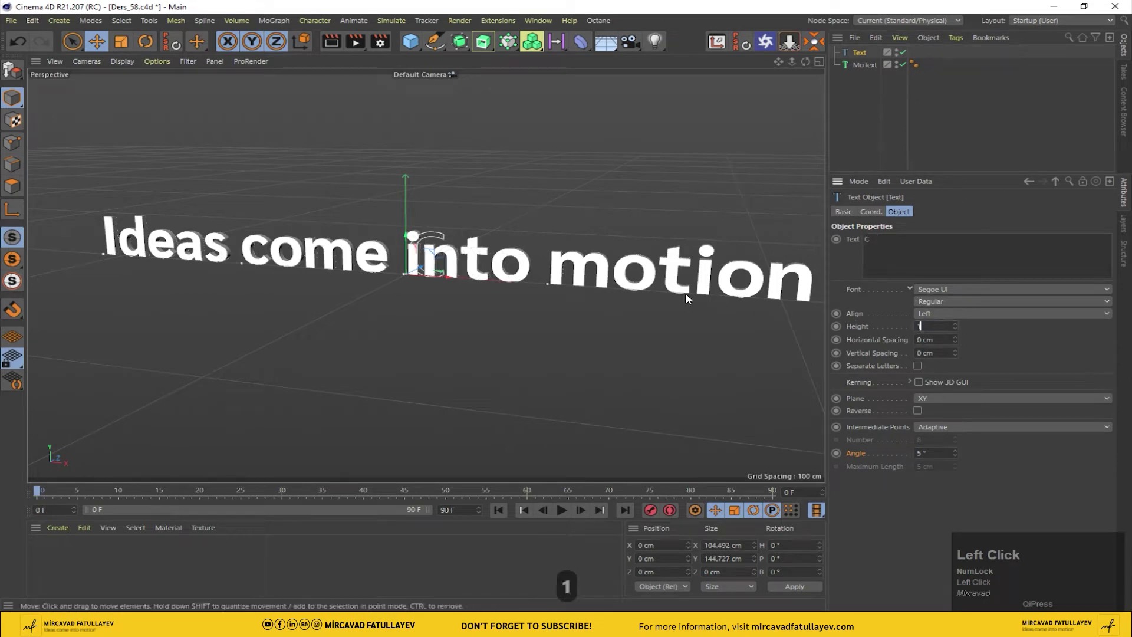
pyautogui.write('130')
pyautogui.press('Return')
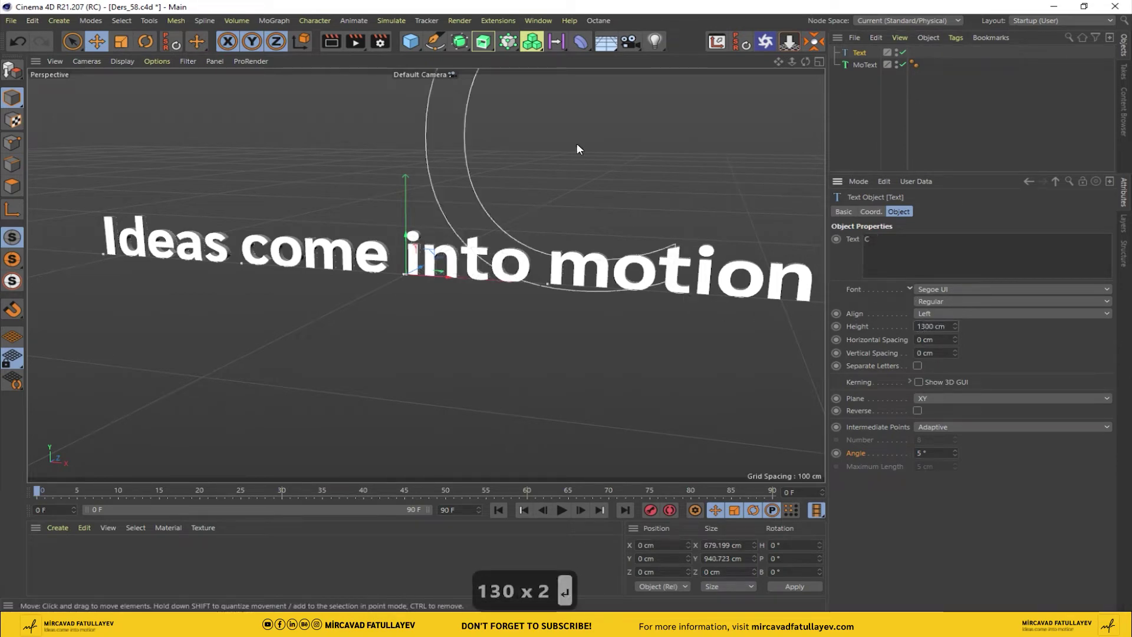
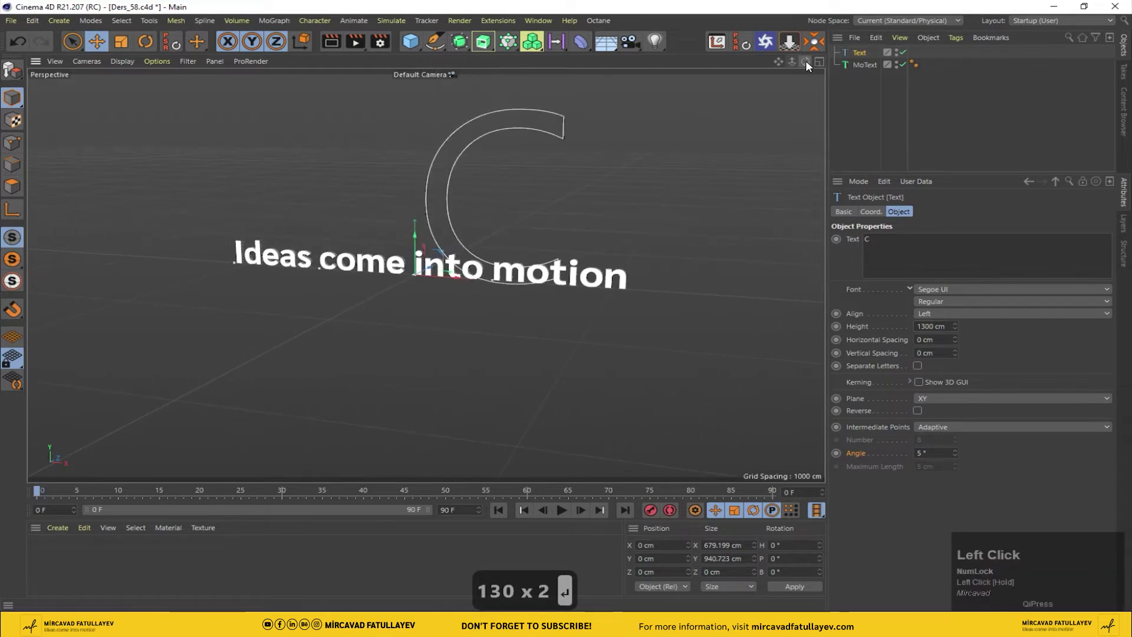
# Group the MoText into a new null and name it Title.
pyautogui.rightClick(867, 69)
pyautogui.click(950, 476)
pyautogui.press('shift+t')
pyautogui.press('i')
pyautogui.write('ITLE')
pyautogui.press('Return')
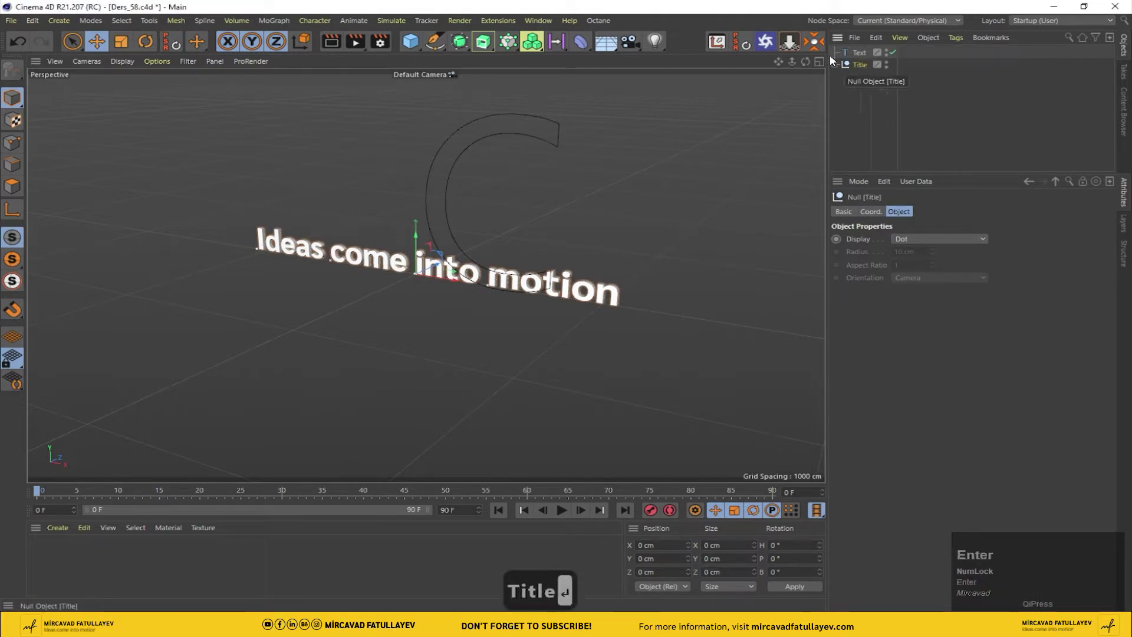
# Place the Spline Wrap inside Title, rename the letter spline C and use it as the wrap path.
pyautogui.moveTo(838, 73); pyautogui.dragTo(886, 81)
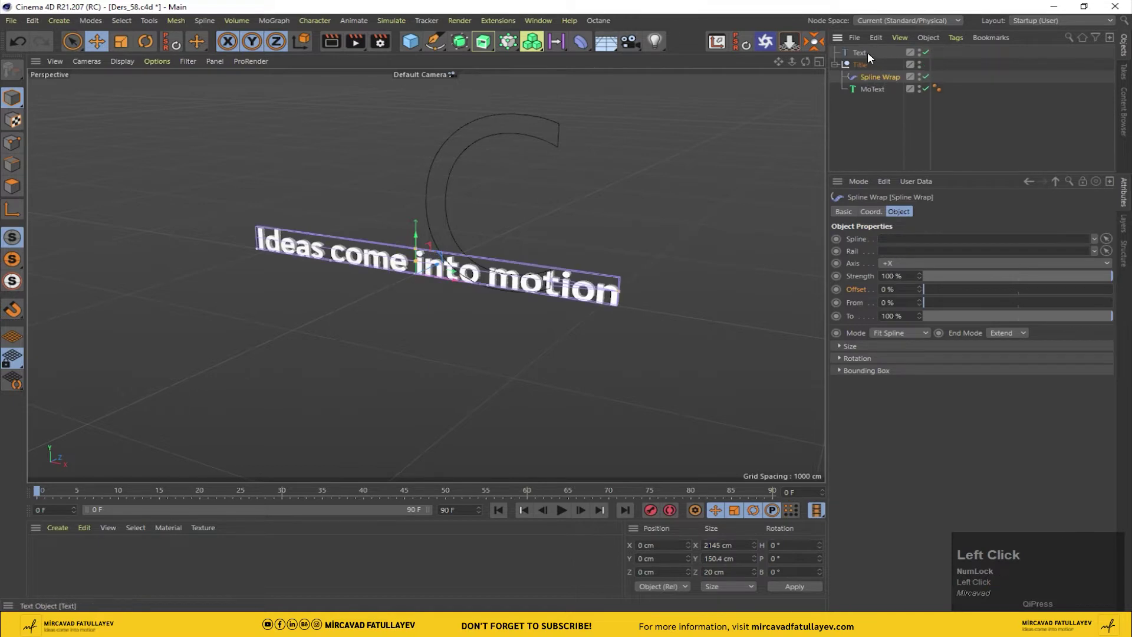
pyautogui.press('shift+c')
pyautogui.moveTo(894, 59); pyautogui.dragTo(561, 149)
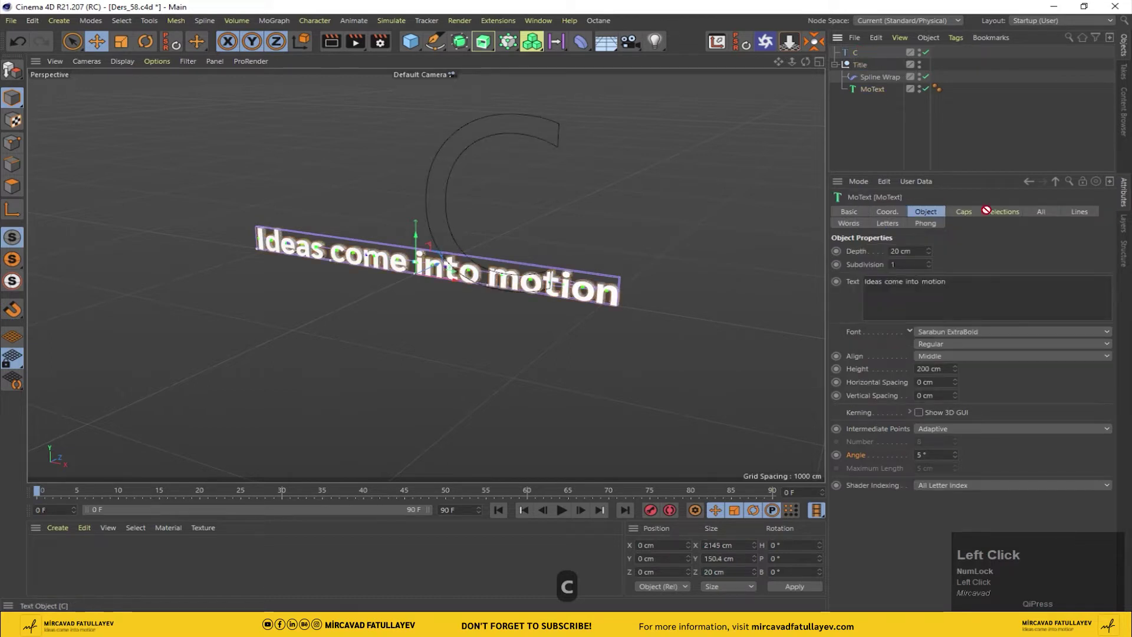
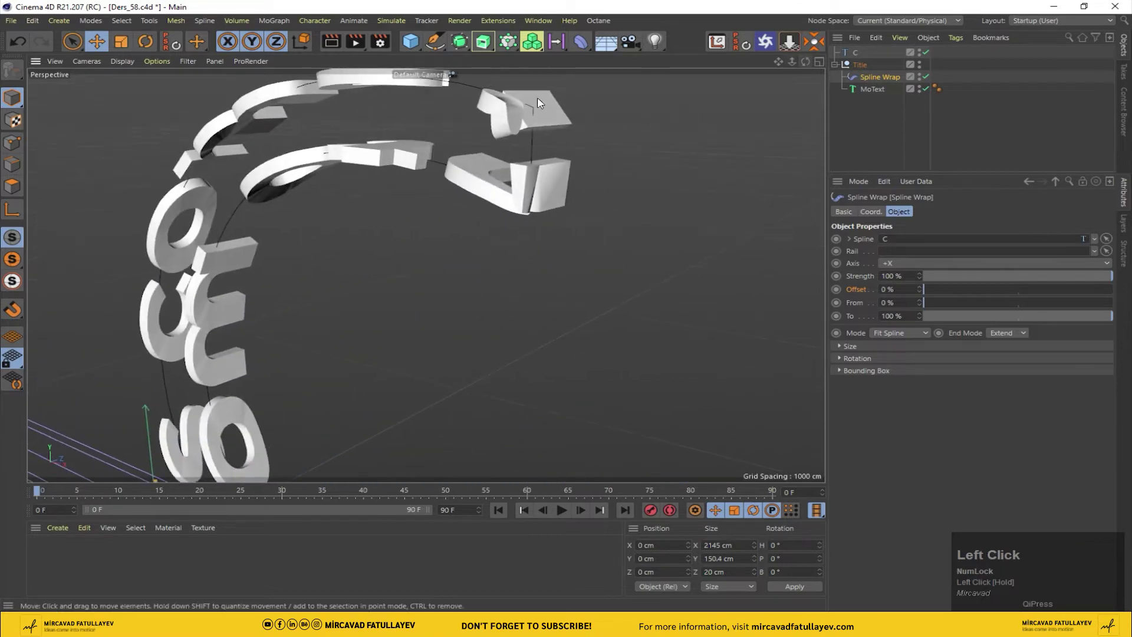
# Give the C spline Uniform intermediate points with a Number of 12.
pyautogui.click(857, 59)
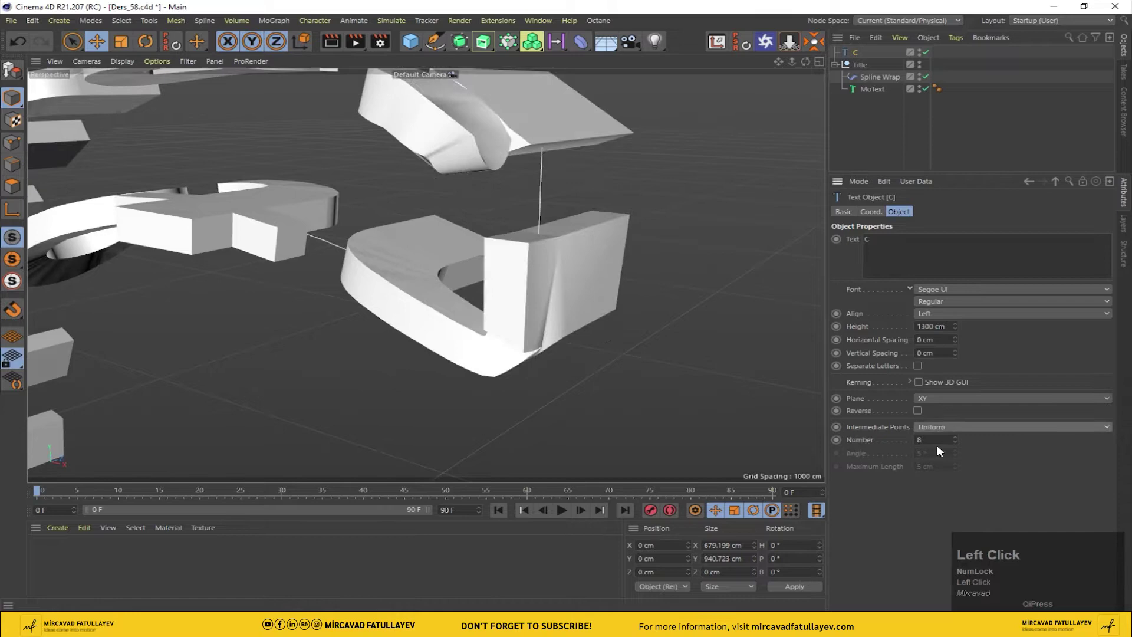
pyautogui.press('Return')
pyautogui.click(885, 91)
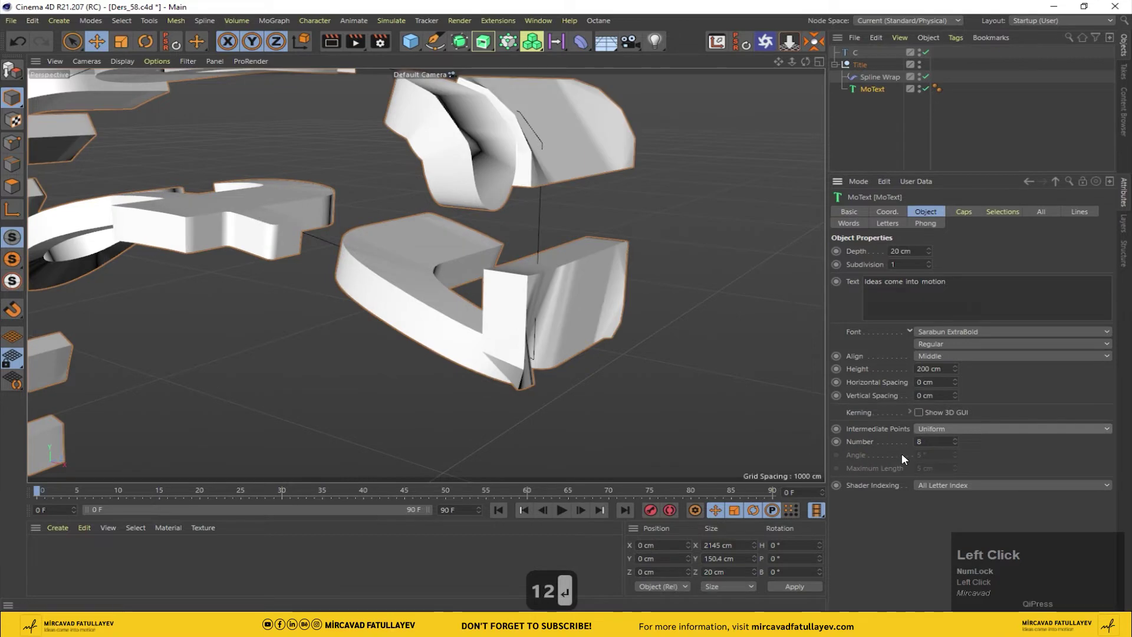
pyautogui.write('12')
pyautogui.press('Return')
pyautogui.moveTo(964, 218); pyautogui.dragTo(858, 60)
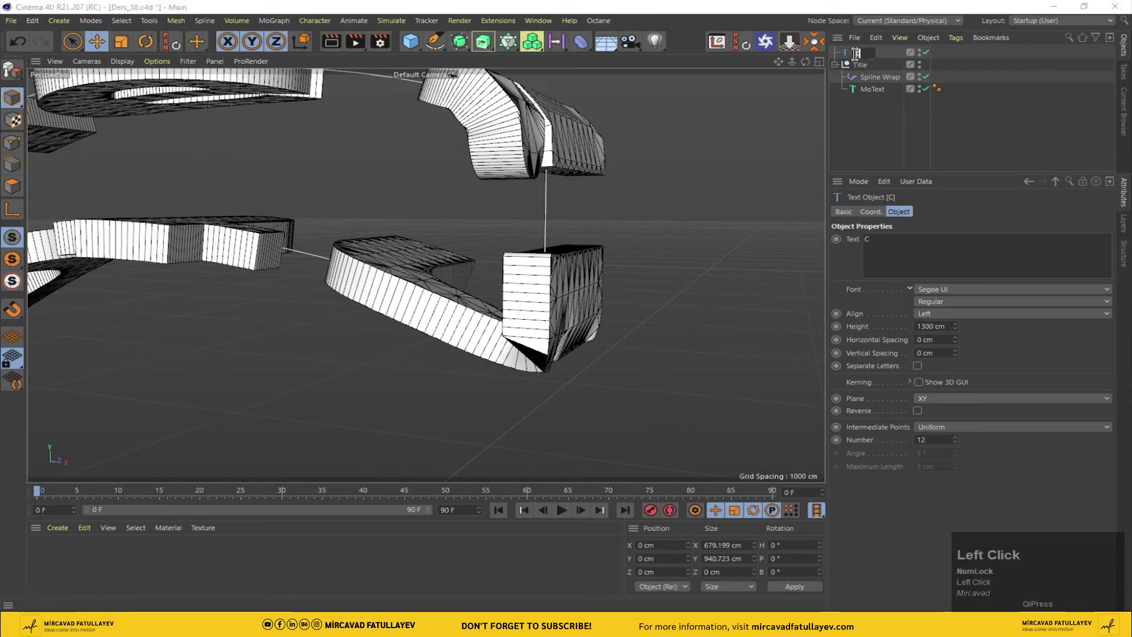
# Rename the C spline C_Master and duplicate it.
pyautogui.press('shift+-')
pyautogui.write('aster')
pyautogui.press('Return')
pyautogui.moveTo(866, 56); pyautogui.dragTo(940, 60)
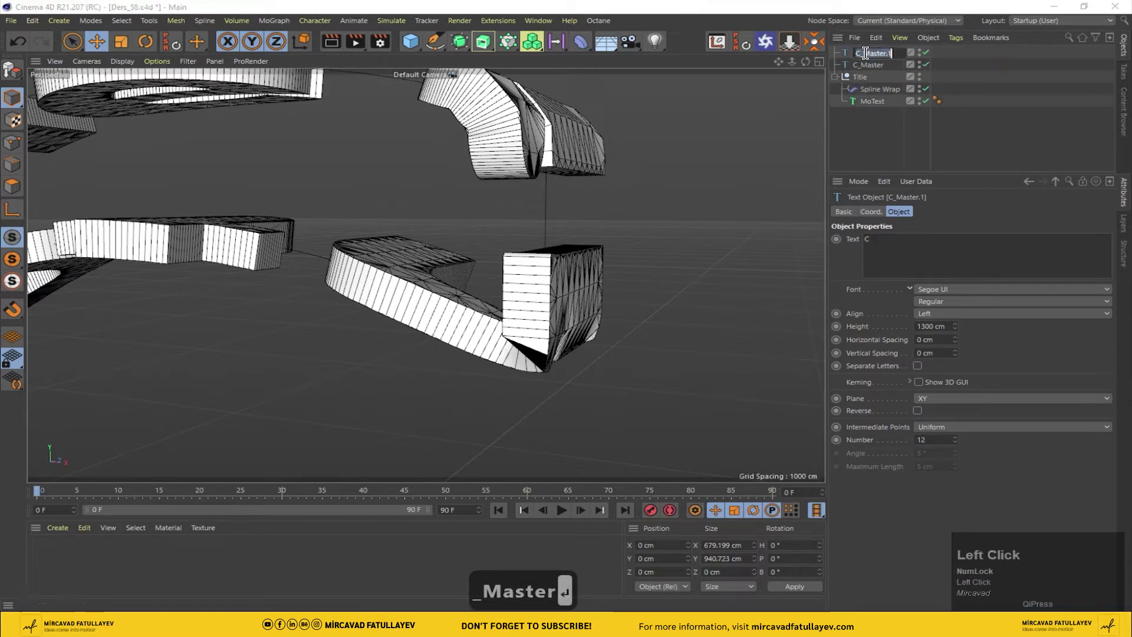
# Name the copy C_edit and hide the Title group in the viewport.
pyautogui.write('_Master↩')
pyautogui.write('dit')
pyautogui.click(881, 74)
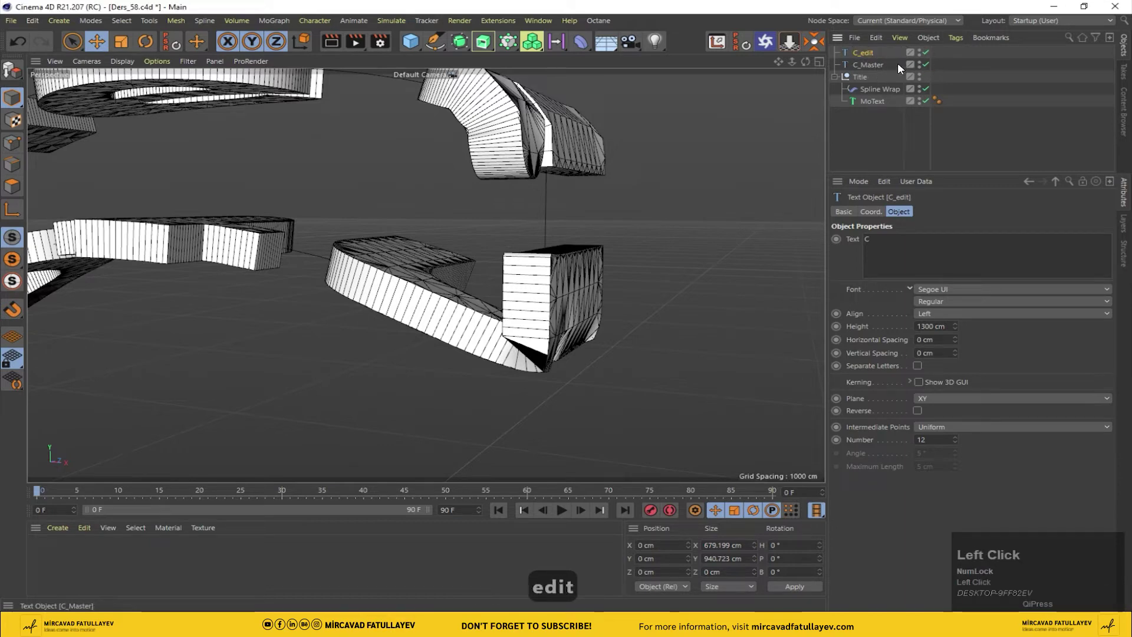
pyautogui.click(922, 84)
# Switch to the Front viewport and make the C_edit copy an editable spline.
pyautogui.middleClick(631, 191)
pyautogui.scroll(-3)
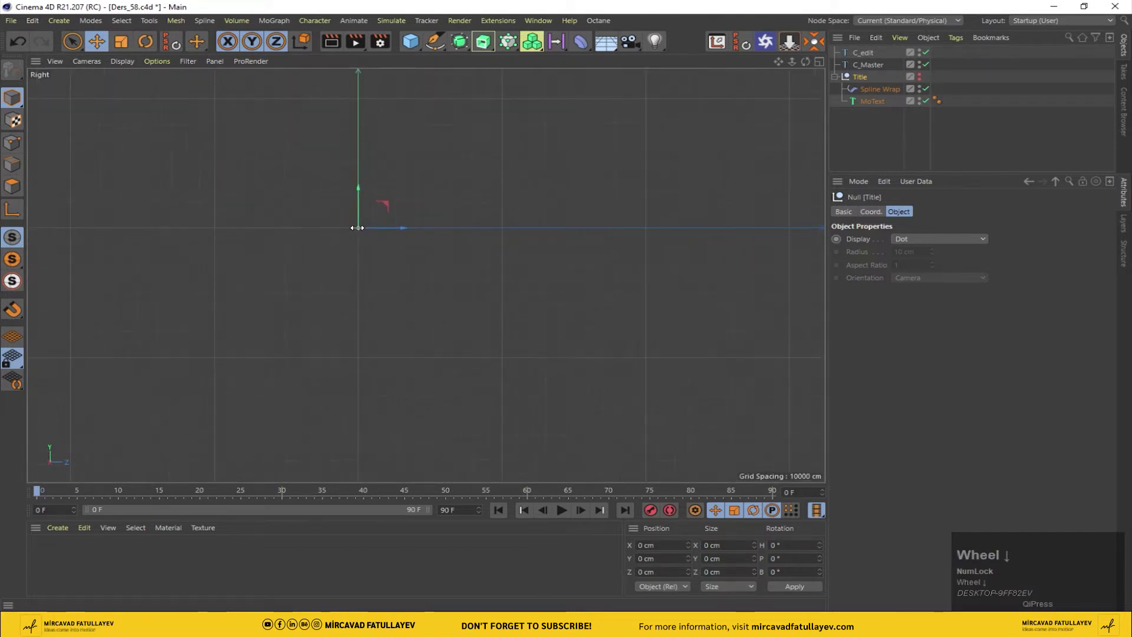
pyautogui.middleClick(512, 238)
pyautogui.scroll(-3)
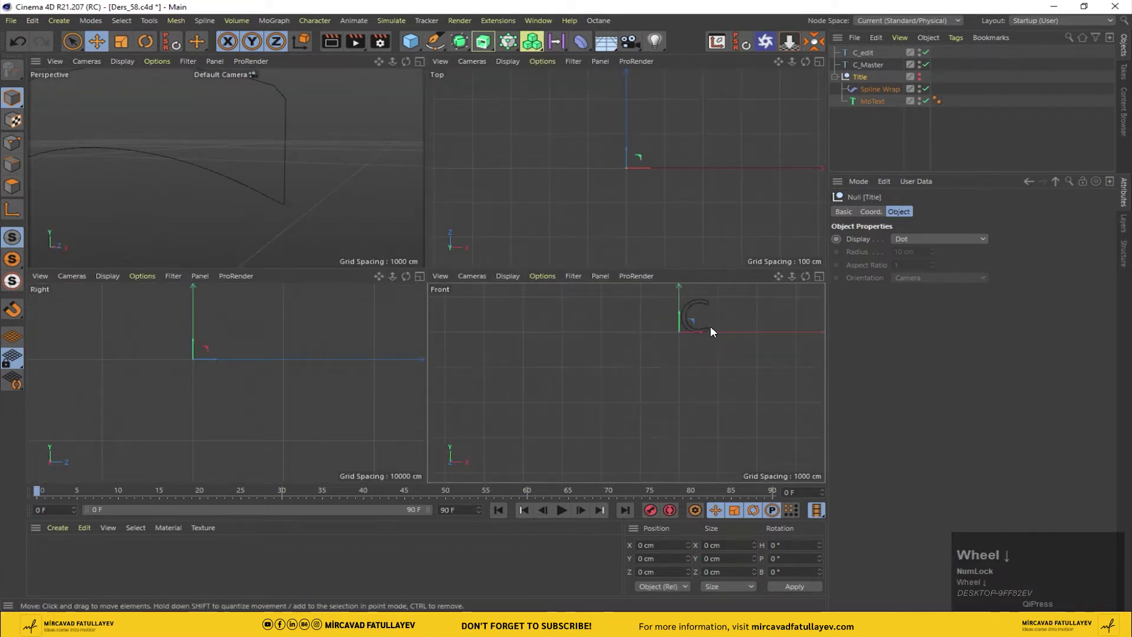
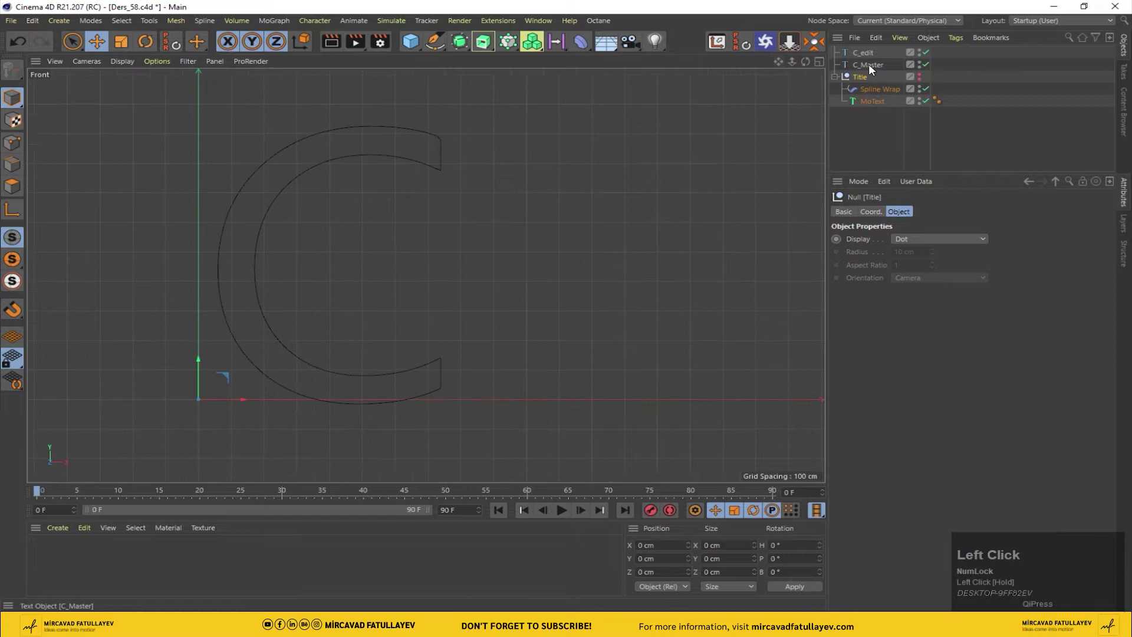
pyautogui.click(919, 69)
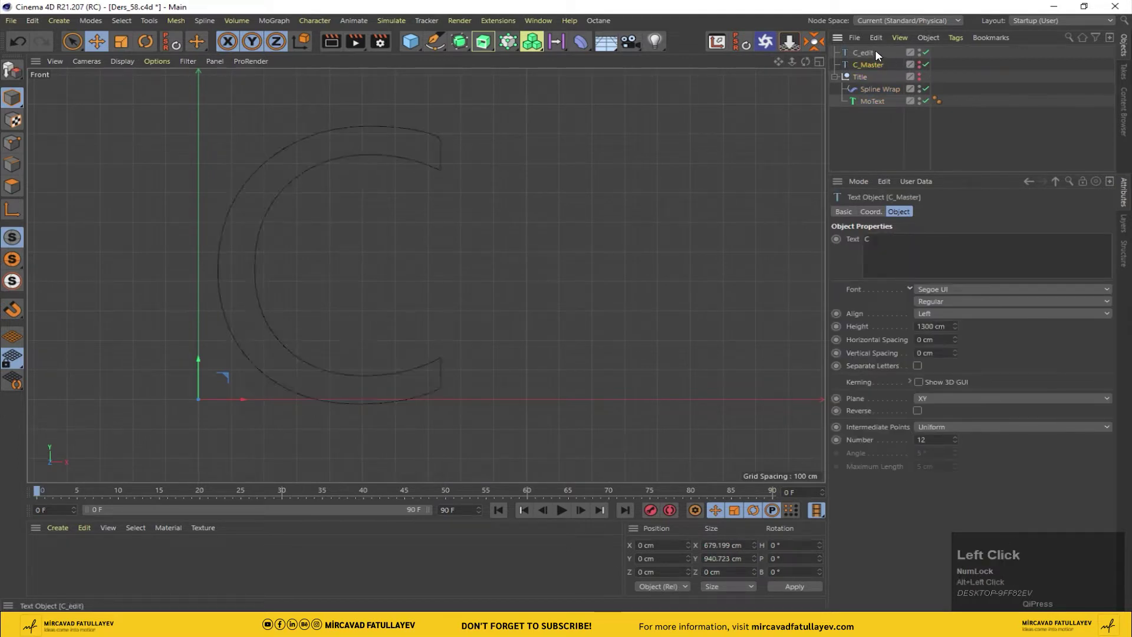
pyautogui.click(867, 54)
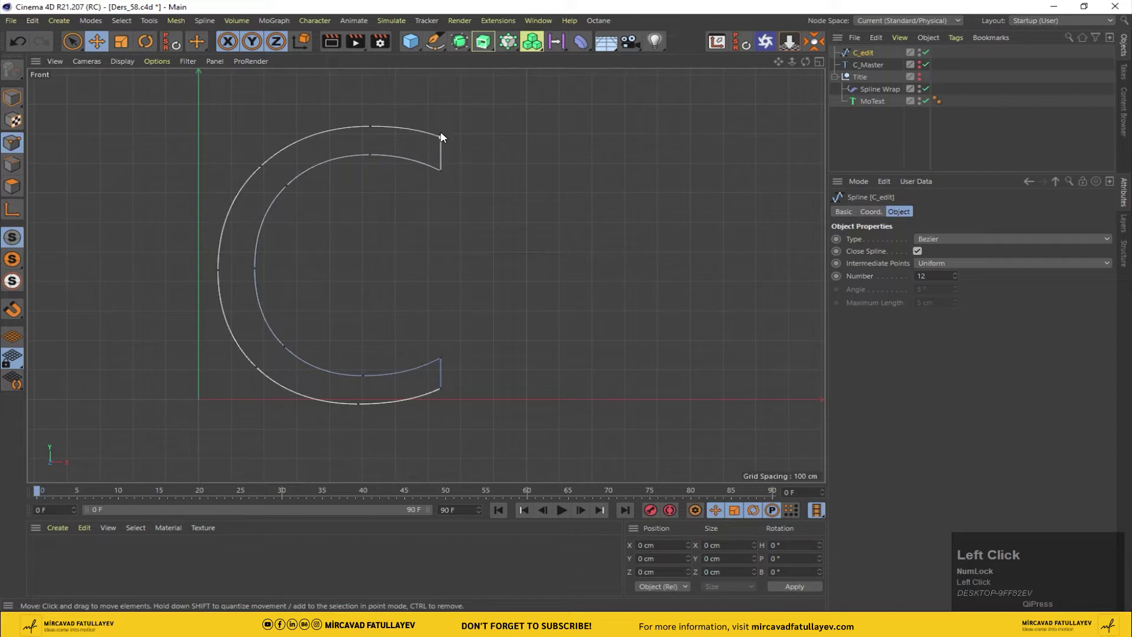
# Chamfer the corner points at the open ends of C_edit.
pyautogui.click(441, 172)
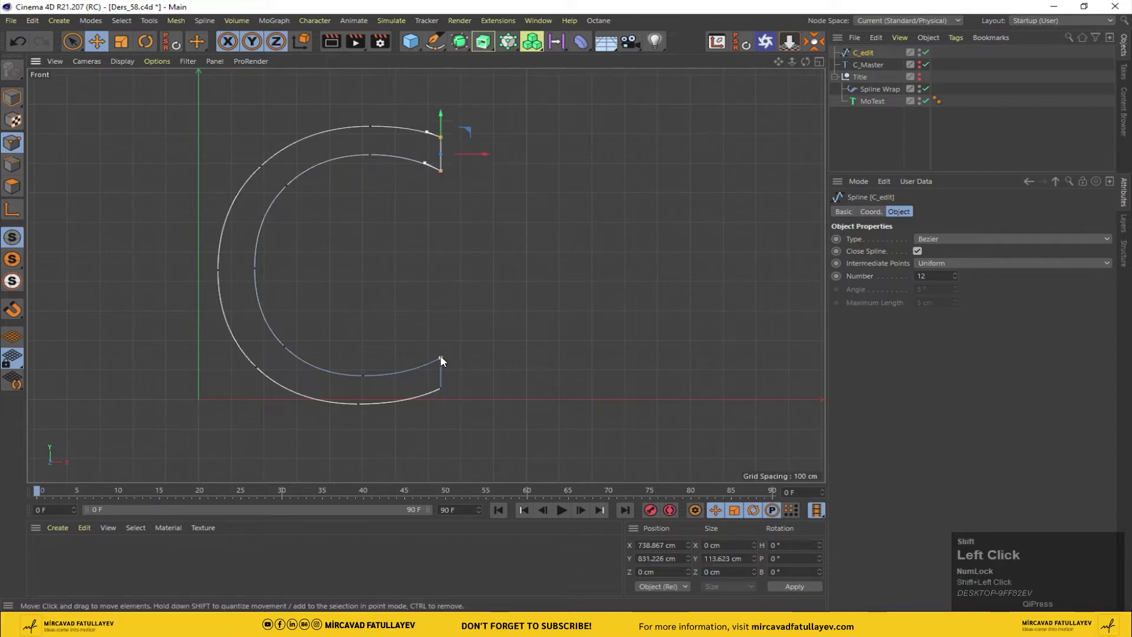
pyautogui.rightClick(444, 392)
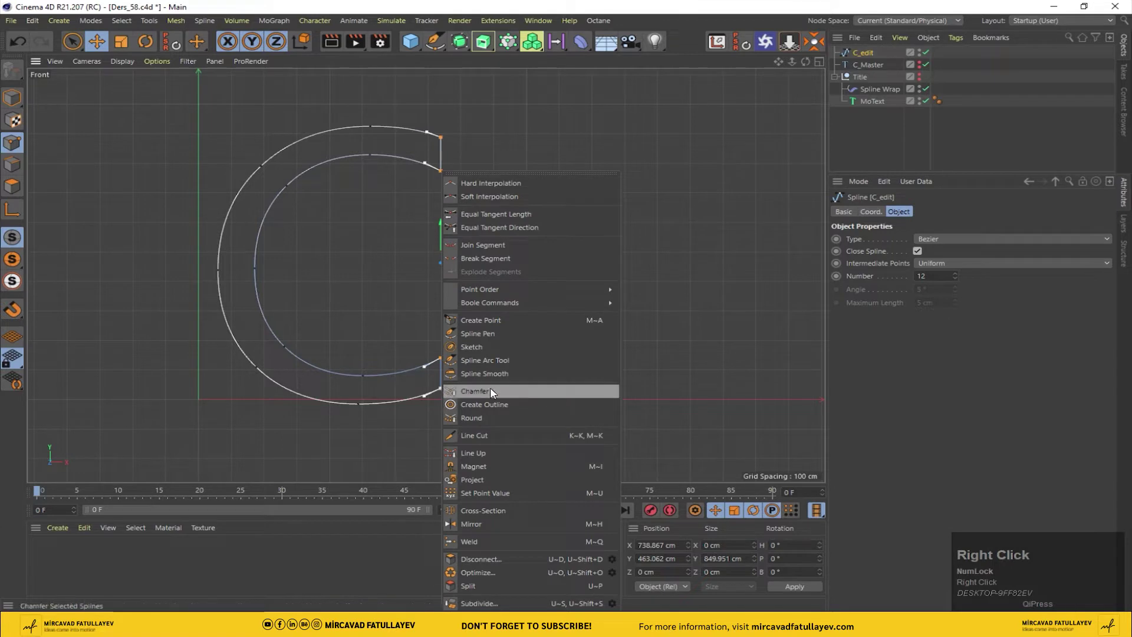
pyautogui.click(494, 394)
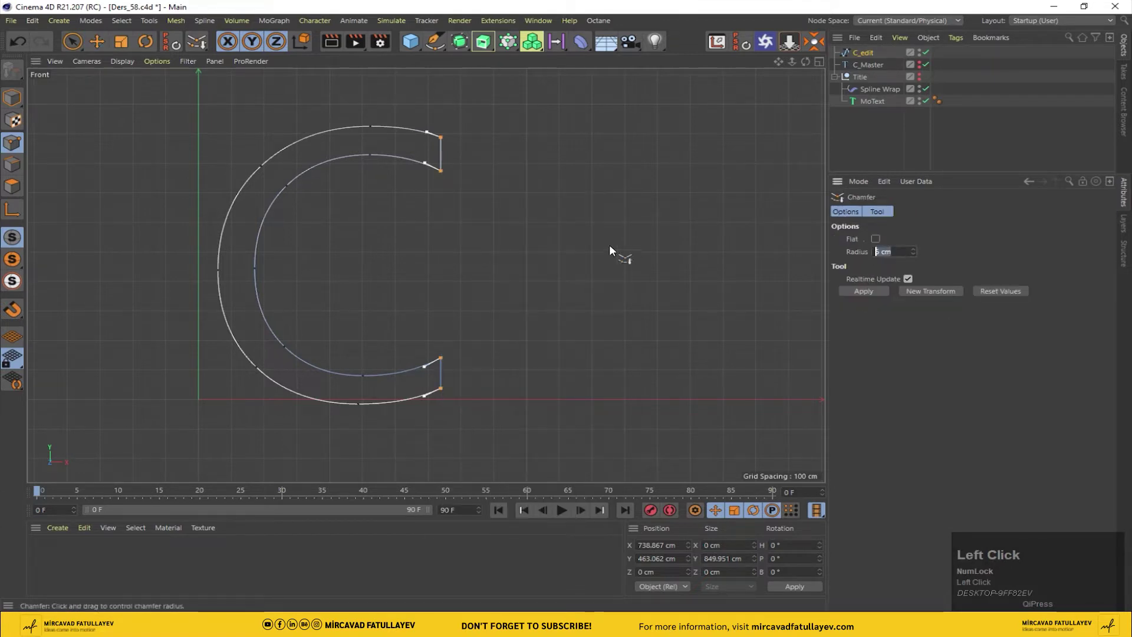
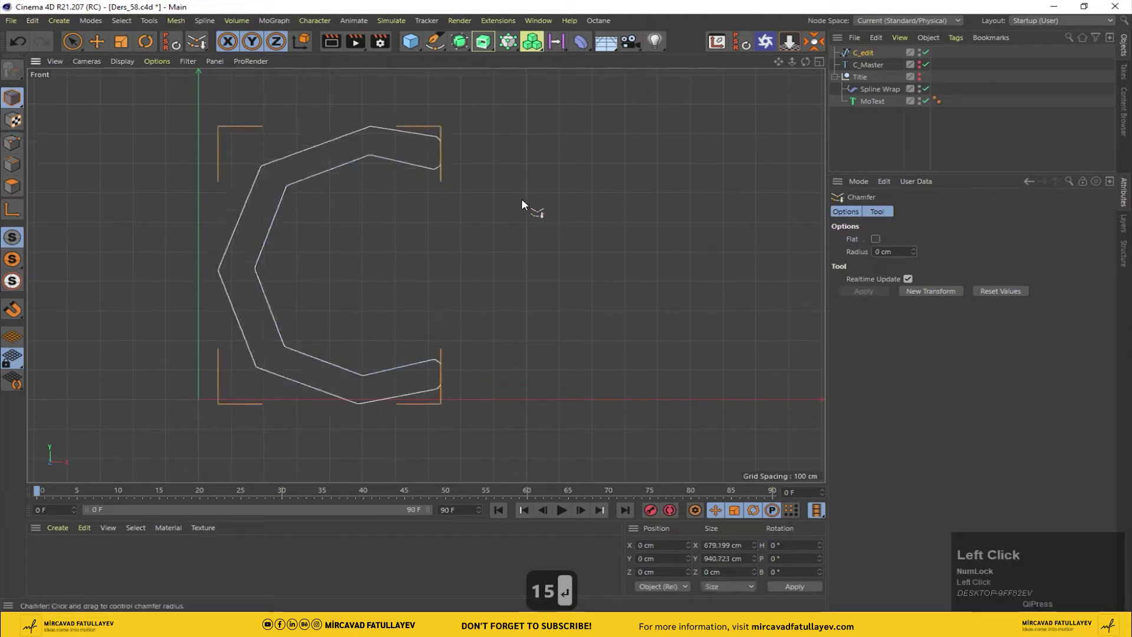
pyautogui.click(18, 43)
# Undo the chamfer and reselect the C_Master text object.
pyautogui.scroll(3)
pyautogui.click(865, 60)
pyautogui.scroll(3)
pyautogui.click(875, 72)
pyautogui.click(923, 71)
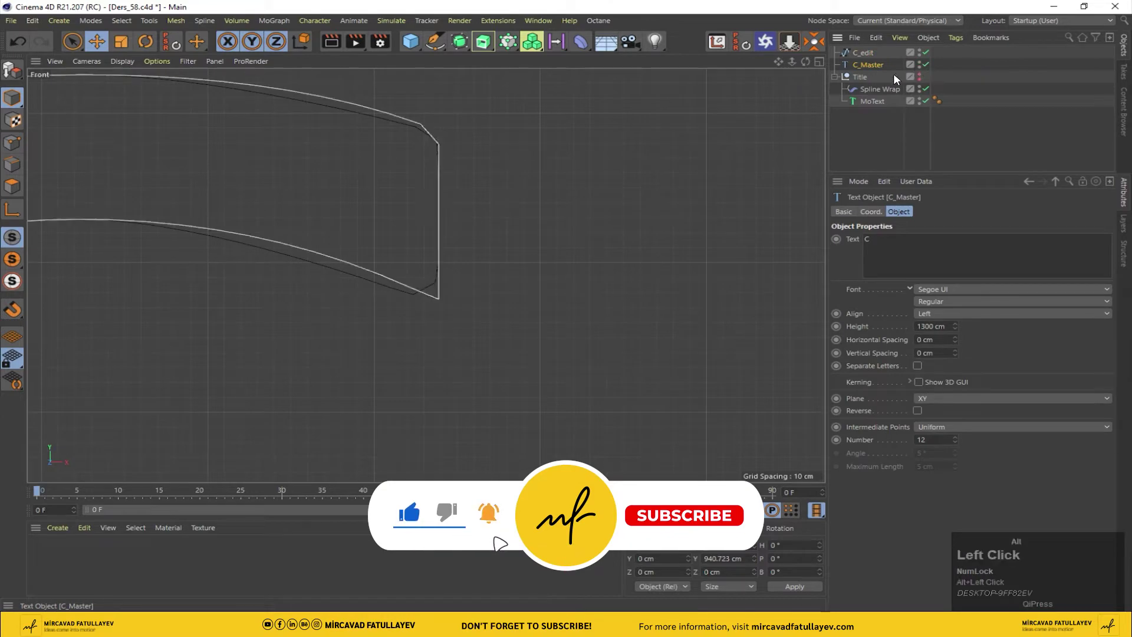
# Round off the top end of C_edit by moving its points and tangent handles.
pyautogui.click(860, 52)
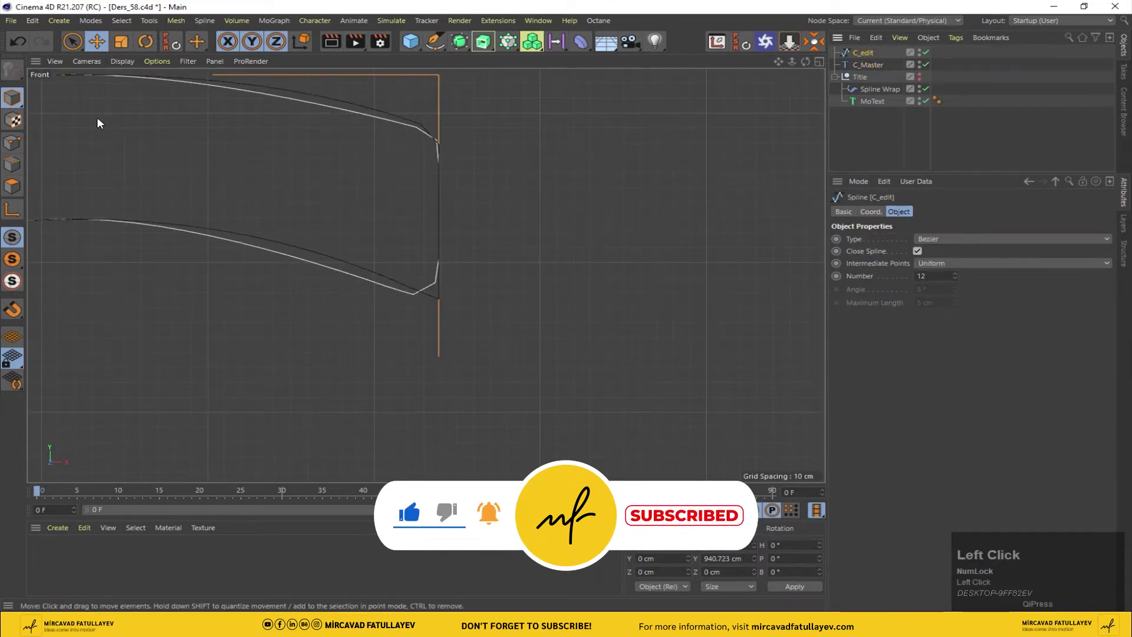
pyautogui.scroll(3)
pyautogui.moveTo(426, 133); pyautogui.dragTo(320, 317)
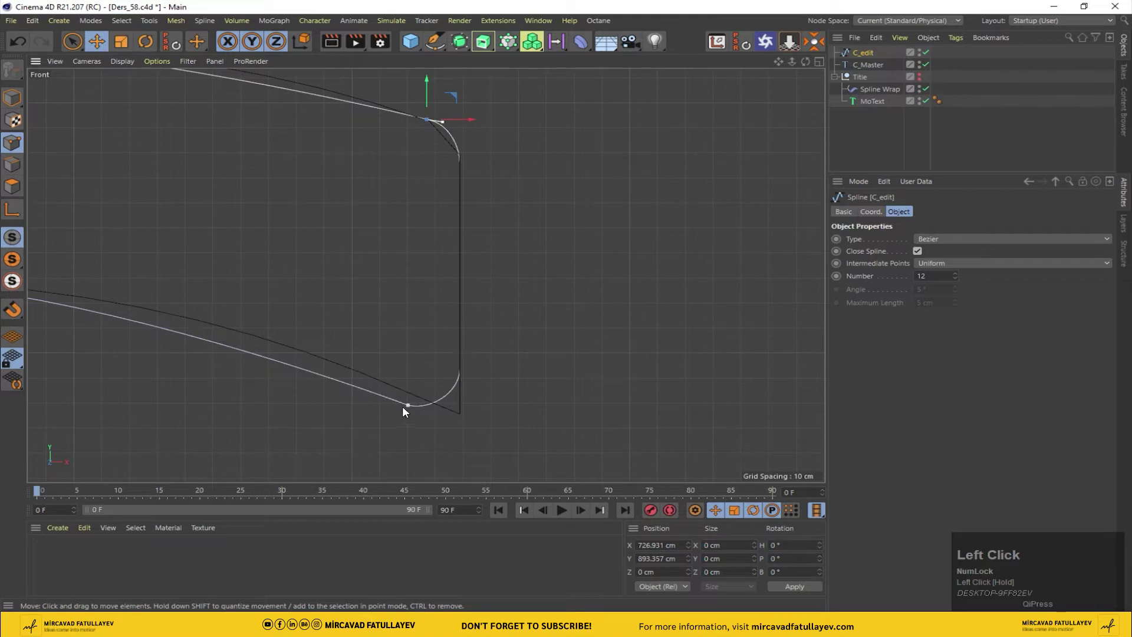
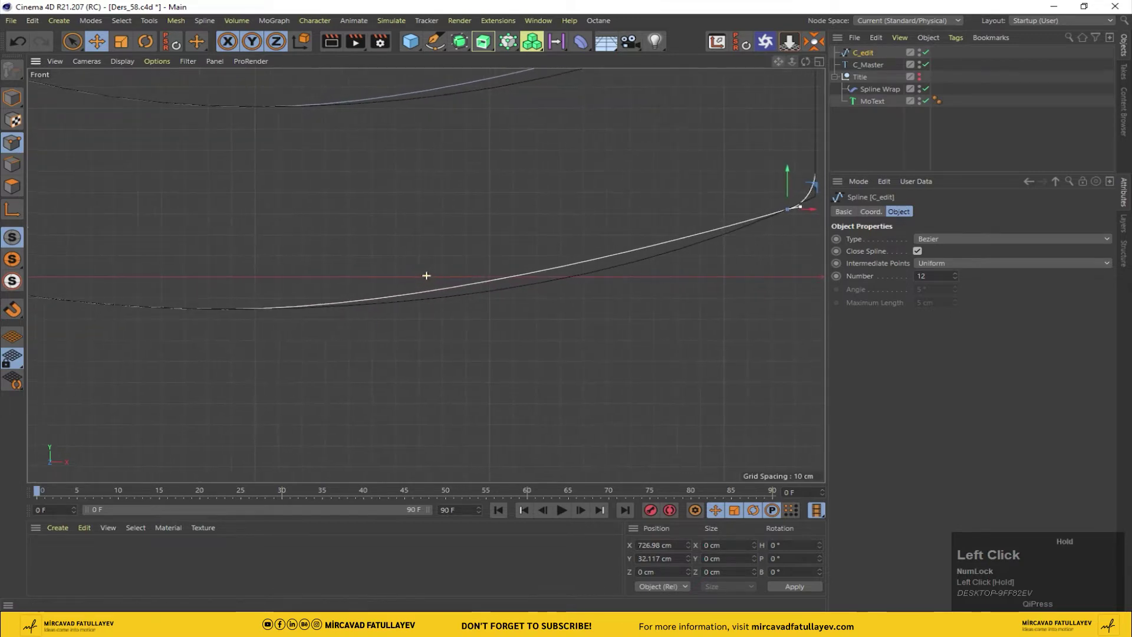
pyautogui.scroll(-3)
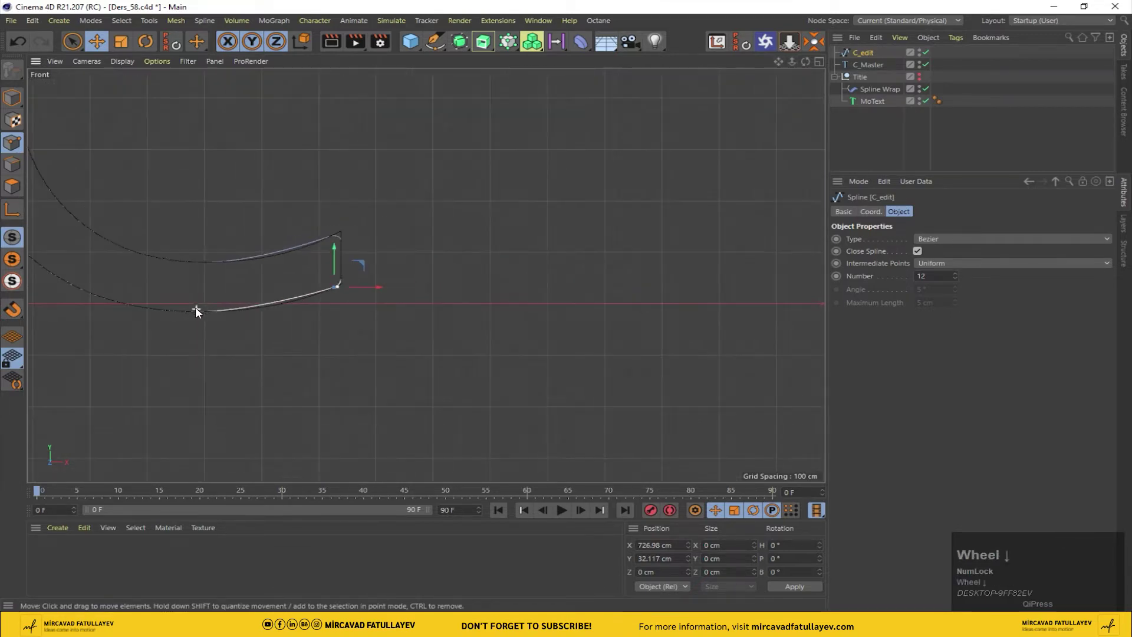
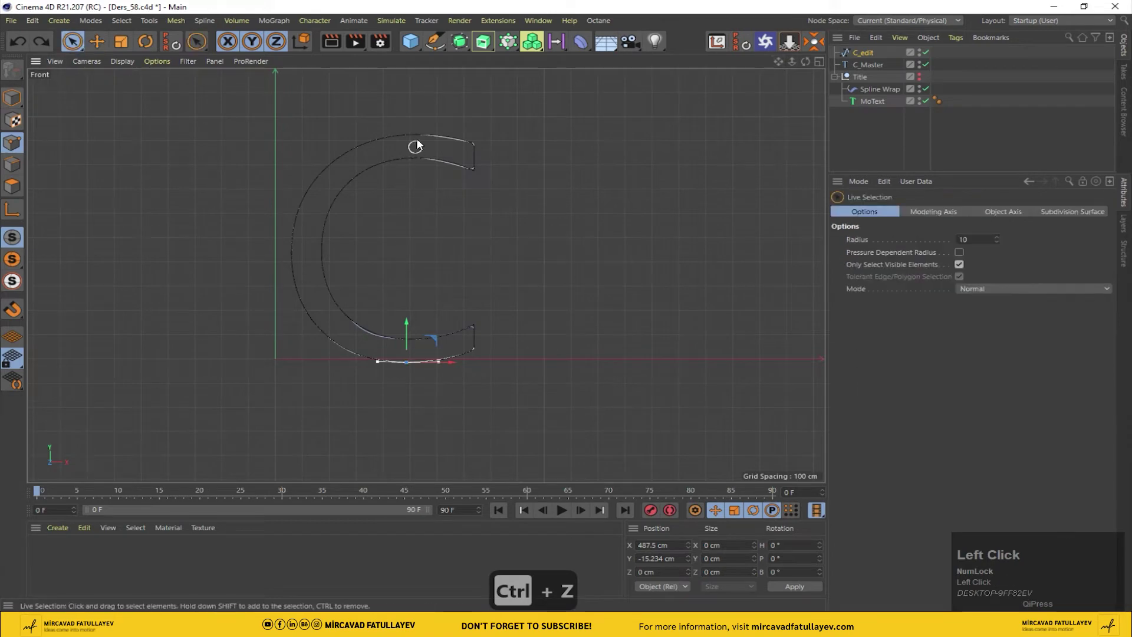
pyautogui.scroll(3)
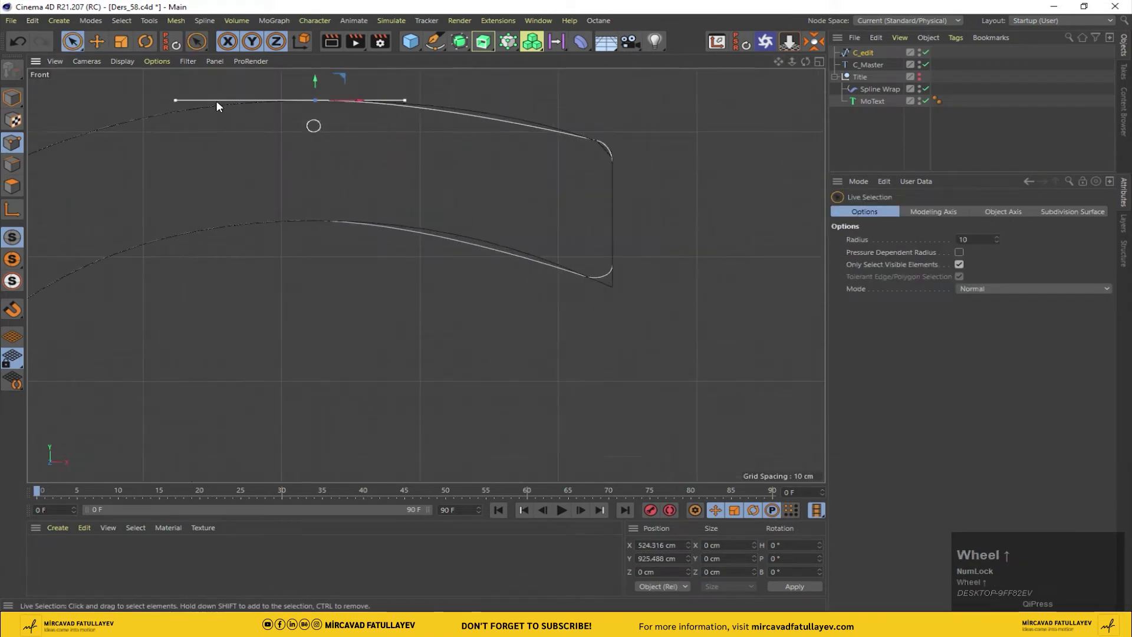
pyautogui.moveTo(100, 43); pyautogui.dragTo(377, 162)
# Return to the perspective view and make the Spline Wrap follow C_edit.
pyautogui.middleClick(377, 161)
pyautogui.scroll(-3)
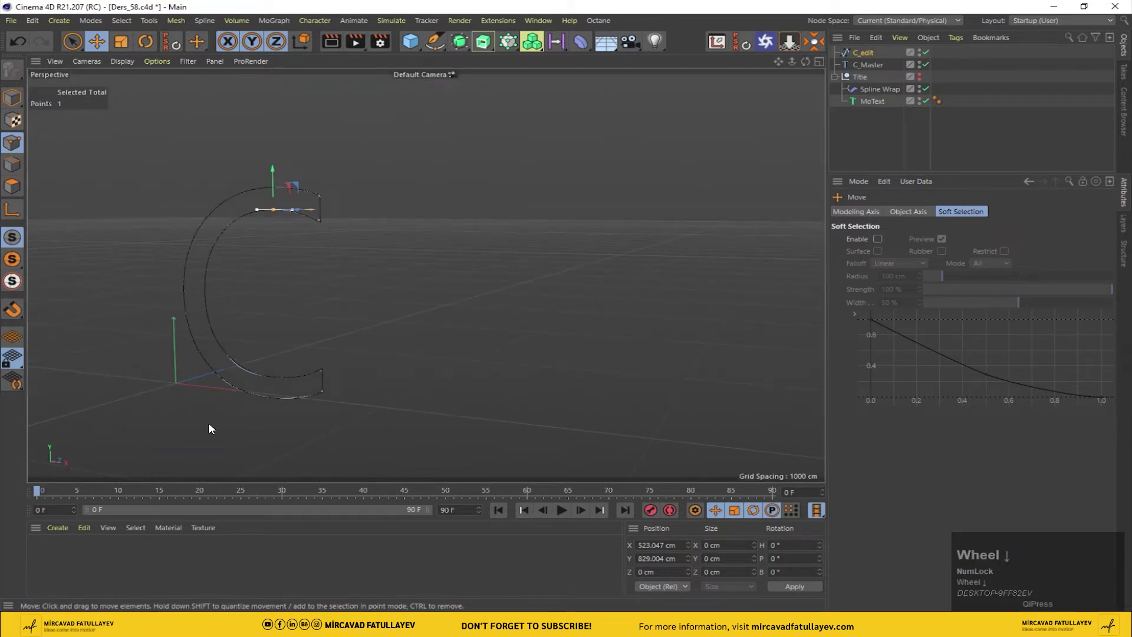
pyautogui.scroll(-3)
pyautogui.moveTo(924, 73); pyautogui.dragTo(15, 99)
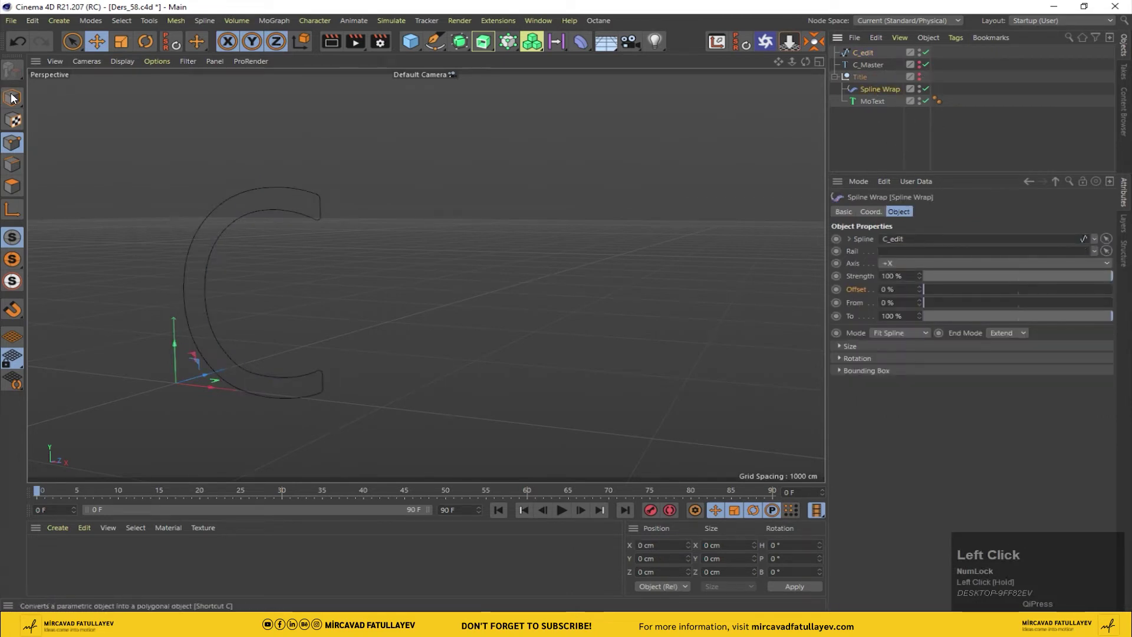
# Return to Model mode and reveal the Title text bent along C_edit.
pyautogui.click(921, 83)
pyautogui.scroll(3)
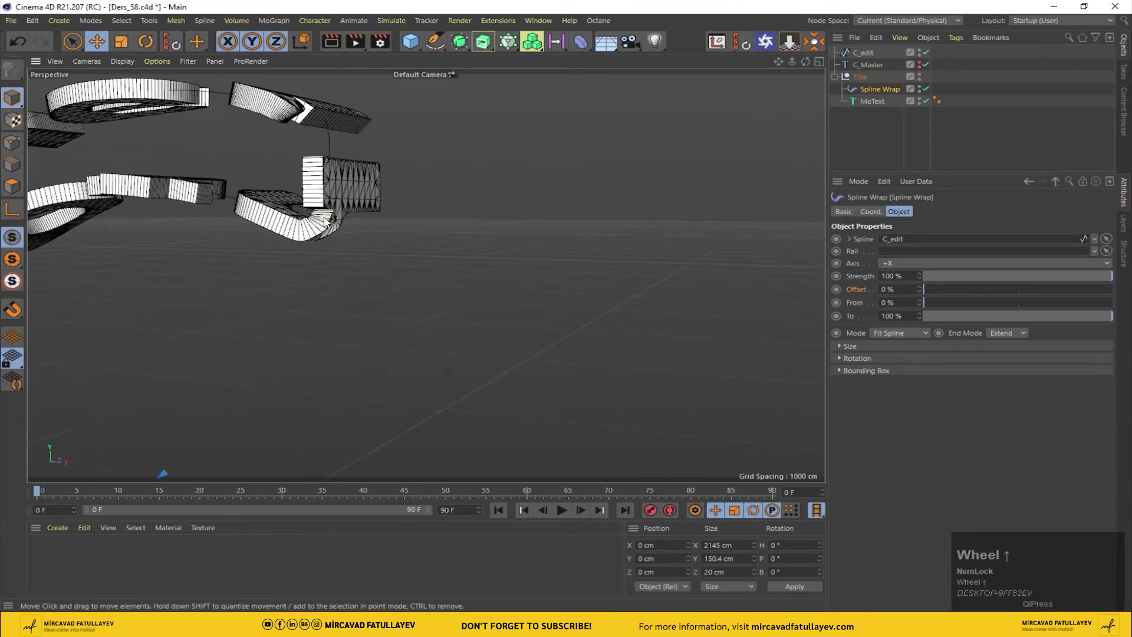
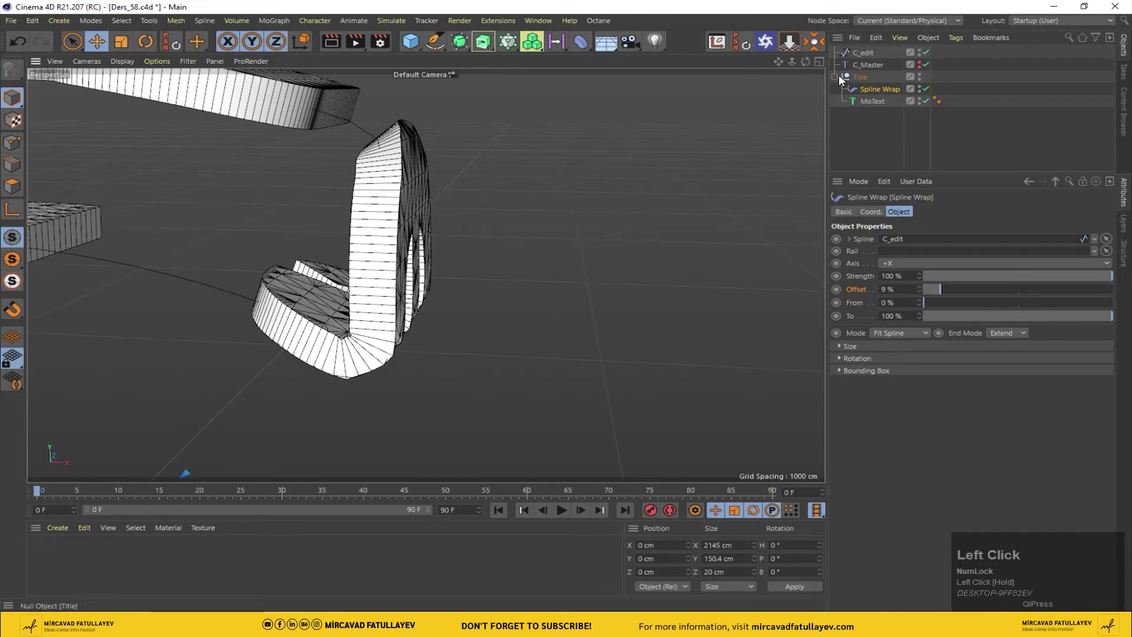
# Add a camera framing the wrapped C text and lock it with a Protection rigging tag.
pyautogui.click(641, 45)
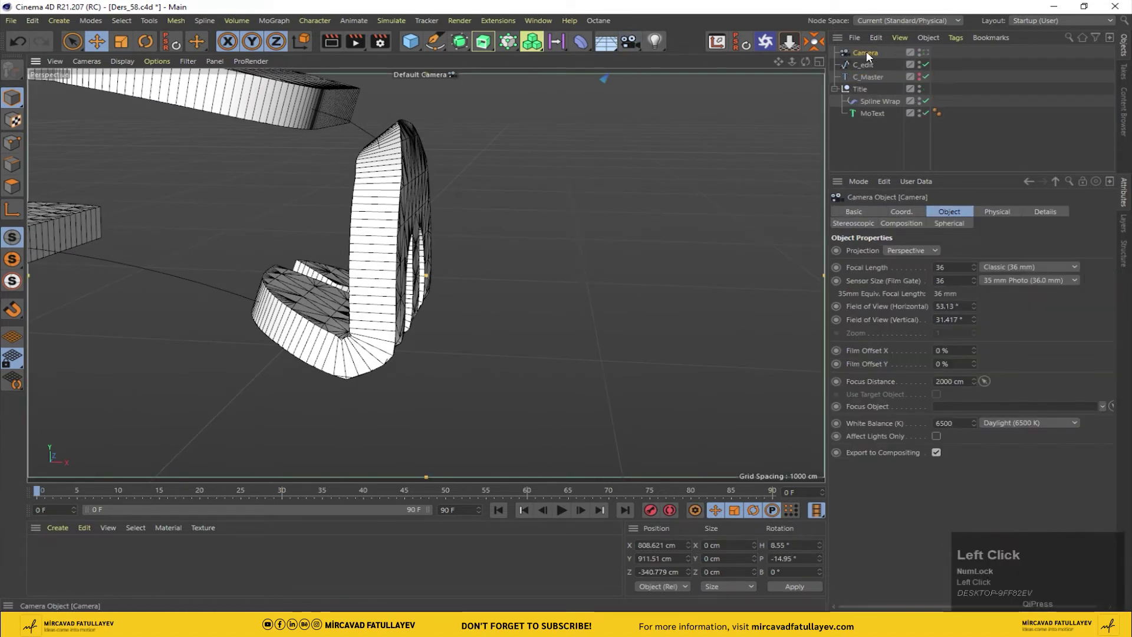
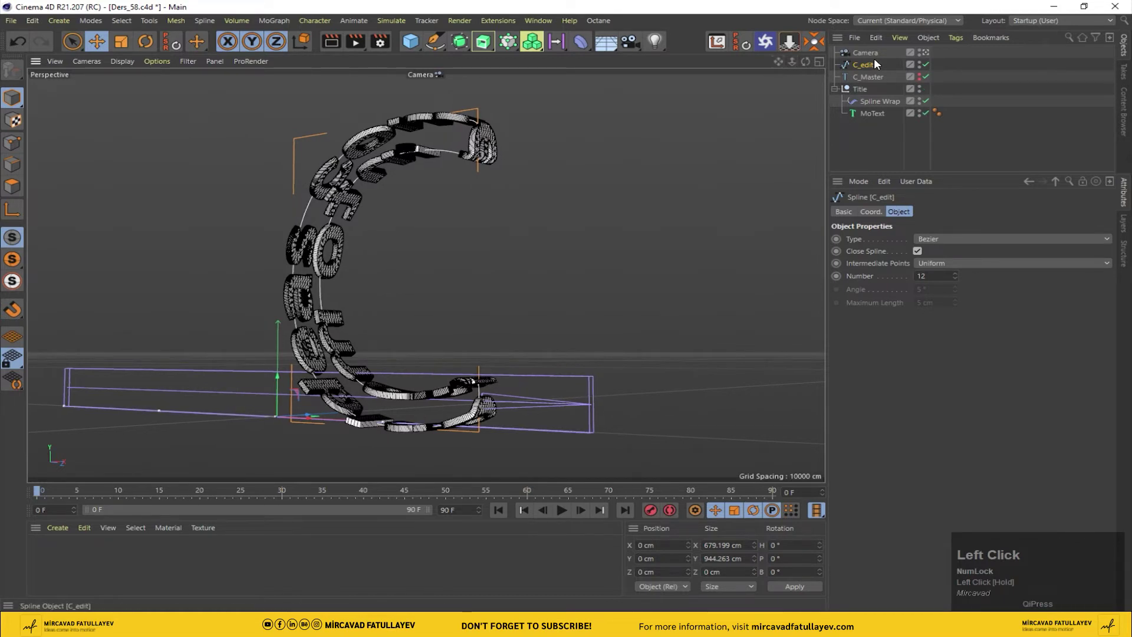
pyautogui.rightClick(873, 54)
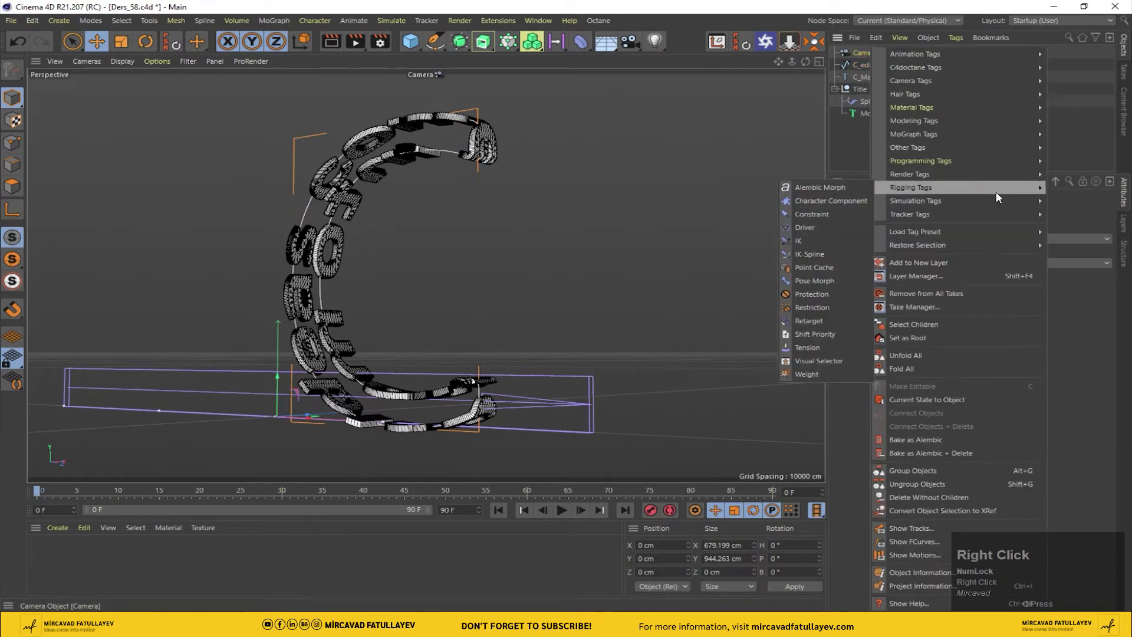
pyautogui.click(807, 298)
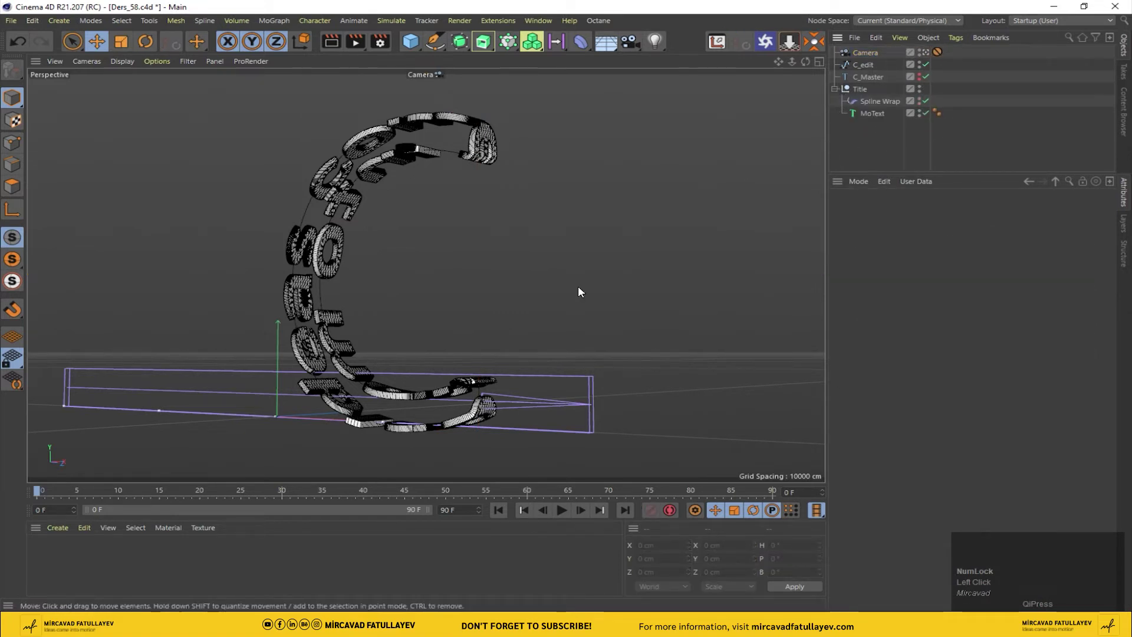
# Create a material named 'white', drop it onto the MoText and render a preview of the view.
pyautogui.click(60, 561)
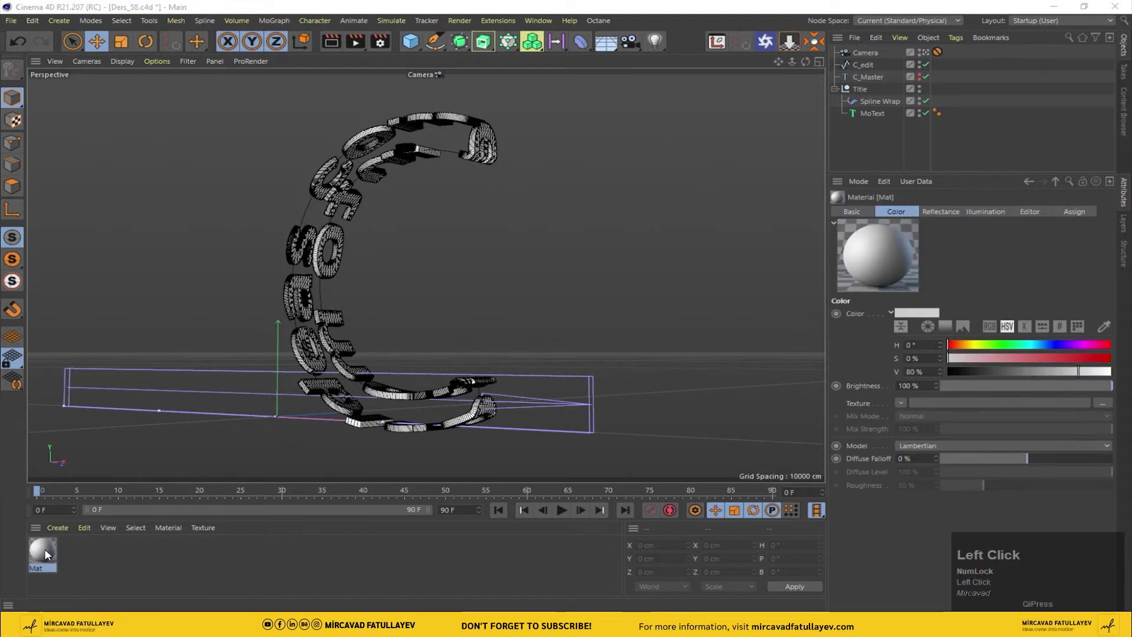
pyautogui.write('w')
pyautogui.write('h')
pyautogui.write('ite')
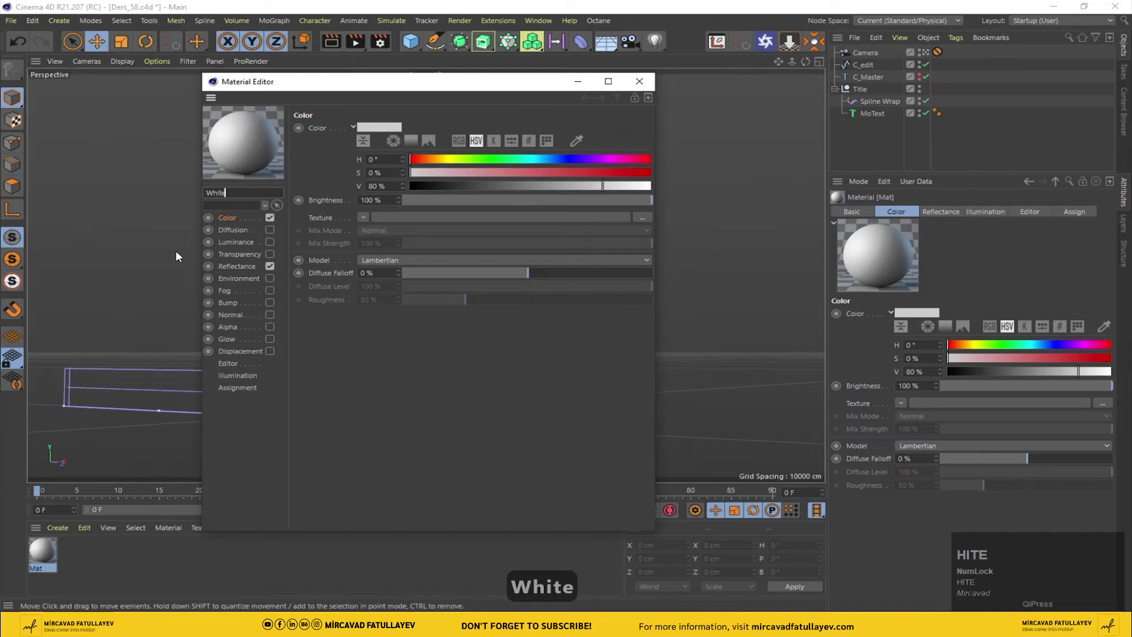
pyautogui.moveTo(277, 220); pyautogui.dragTo(369, 62)
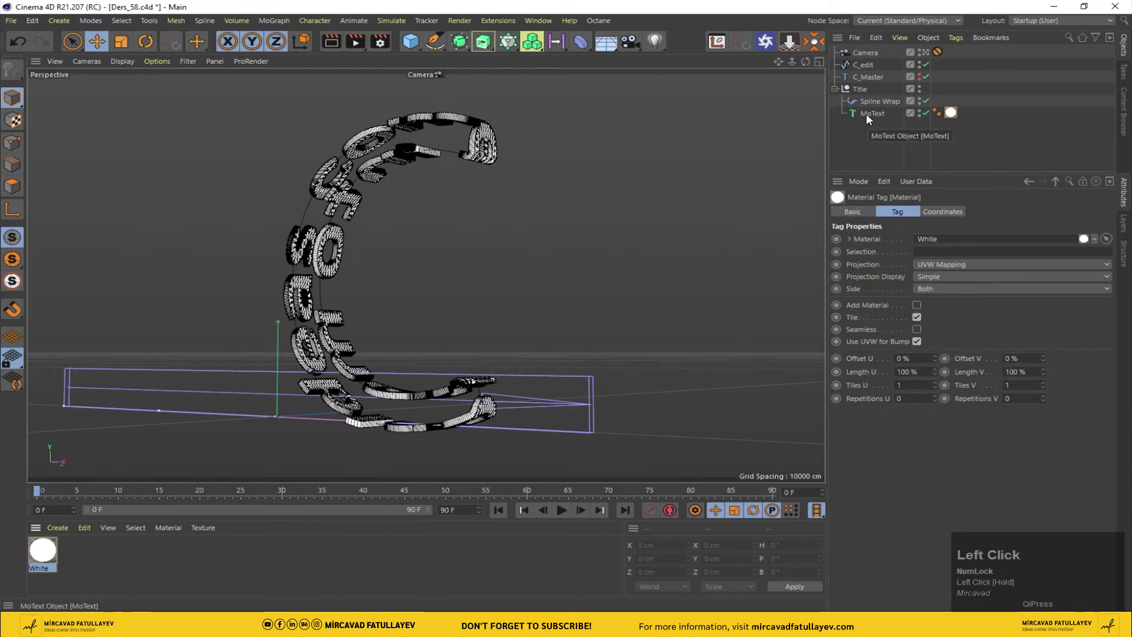
pyautogui.click(333, 45)
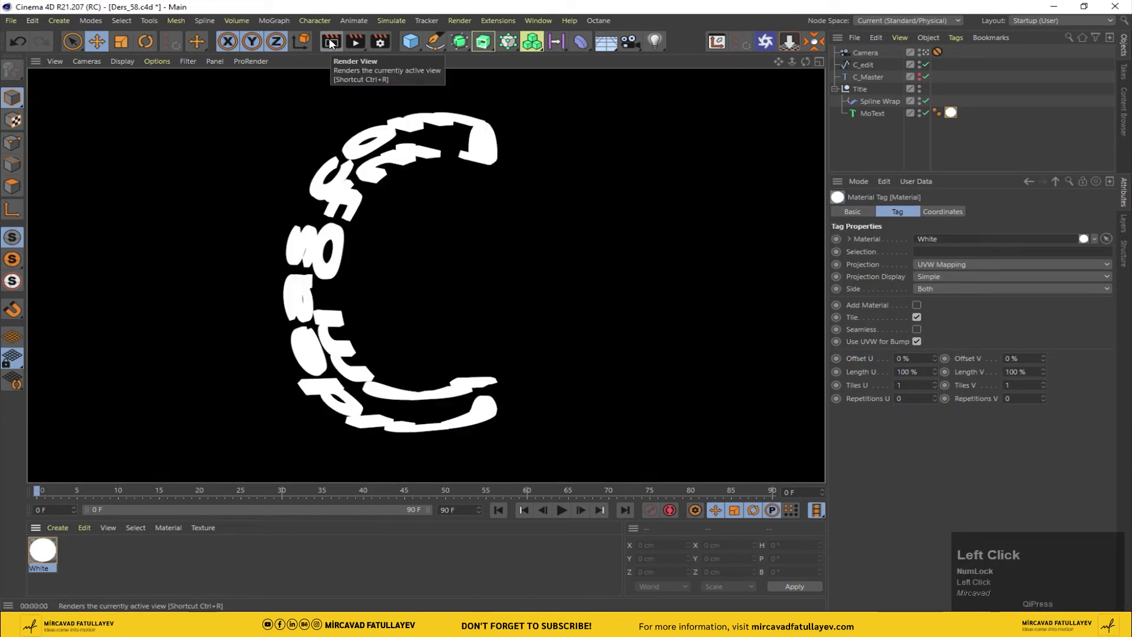
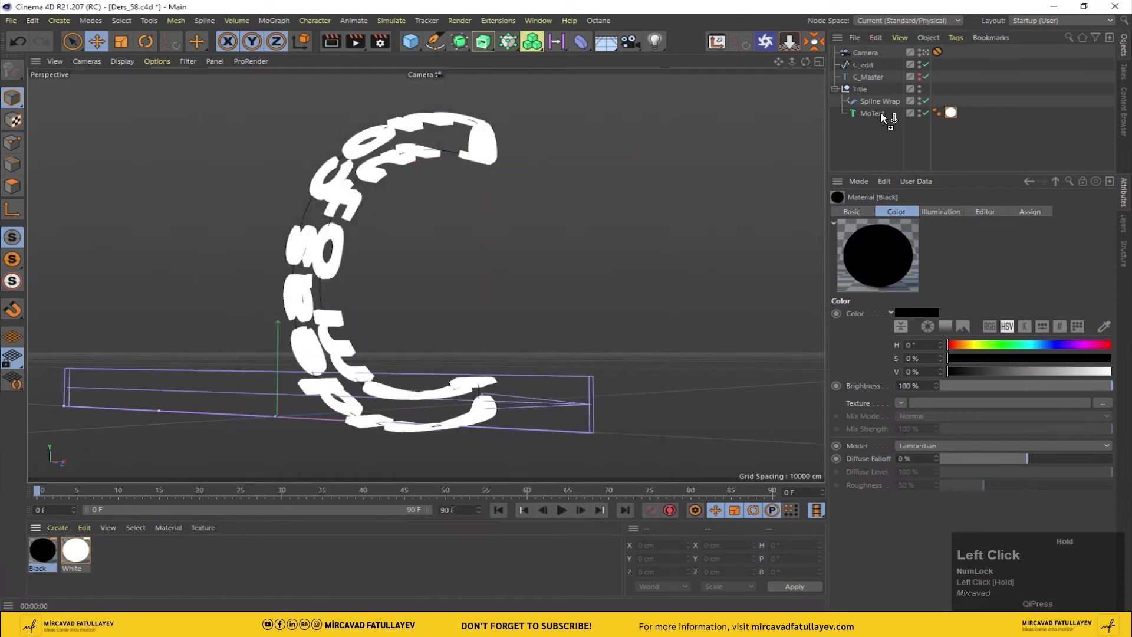
# Limit the black material tag to selection C1 and keyframe the Spline Wrap offset starting at 0%.
pyautogui.press('shift+c')
pyautogui.write('c1')
pyautogui.press('Return')
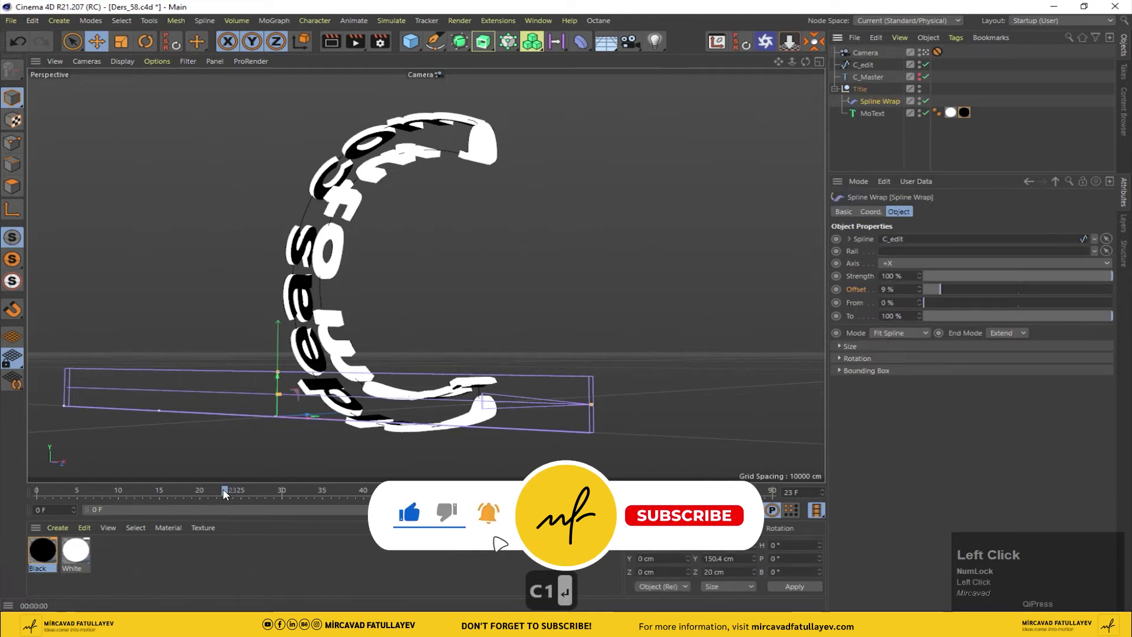
pyautogui.moveTo(4, 496); pyautogui.dragTo(938, 294)
pyautogui.moveTo(769, 299); pyautogui.dragTo(840, 293)
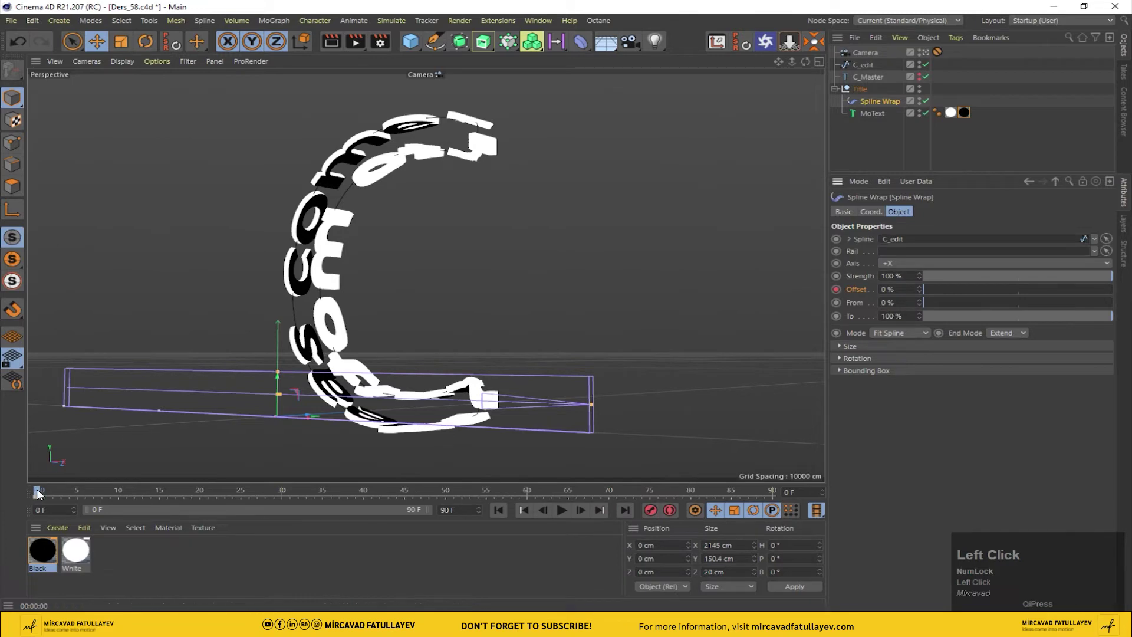
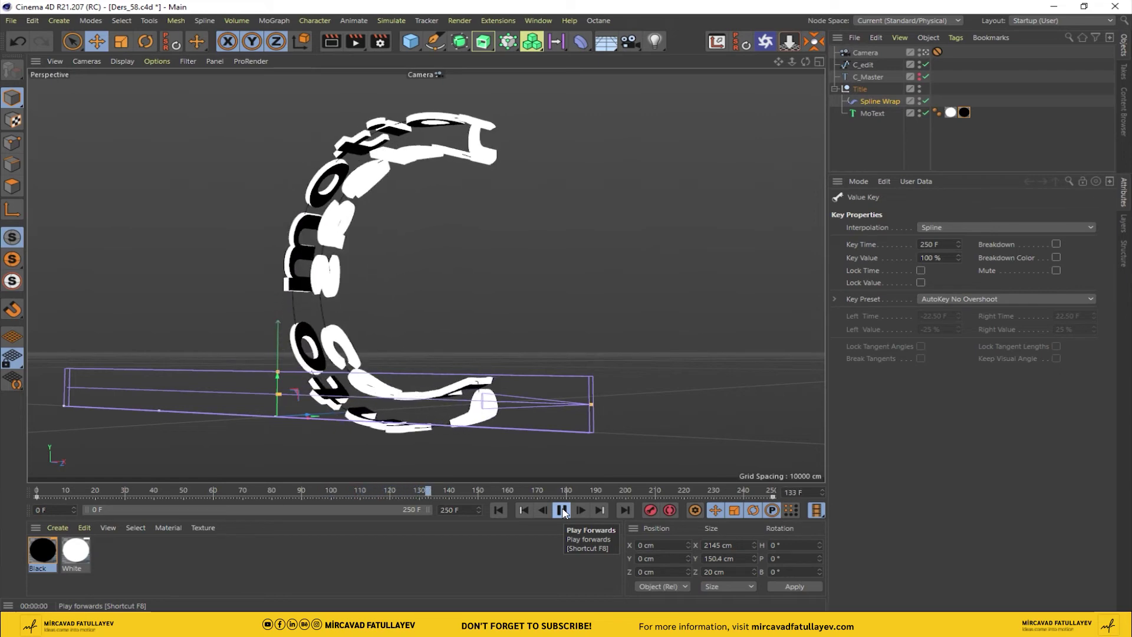
# Show the Offset F-Curve and set both Spline Wrap offset keyframes to Linear interpolation.
pyautogui.click(883, 102)
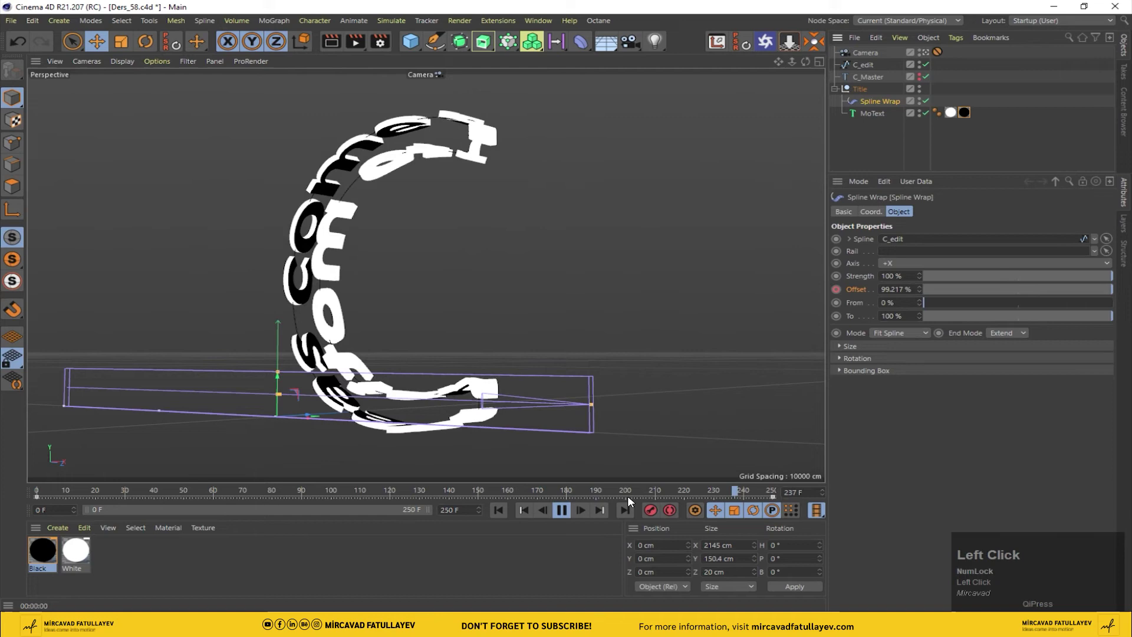
pyautogui.click(565, 509)
pyautogui.rightClick(858, 293)
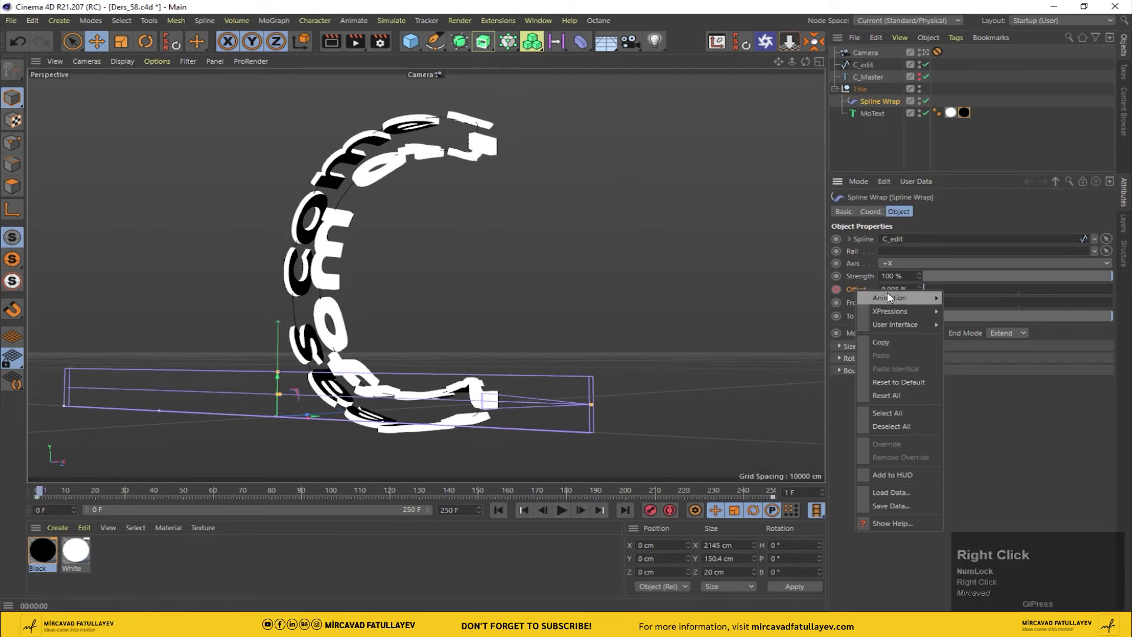
pyautogui.click(983, 432)
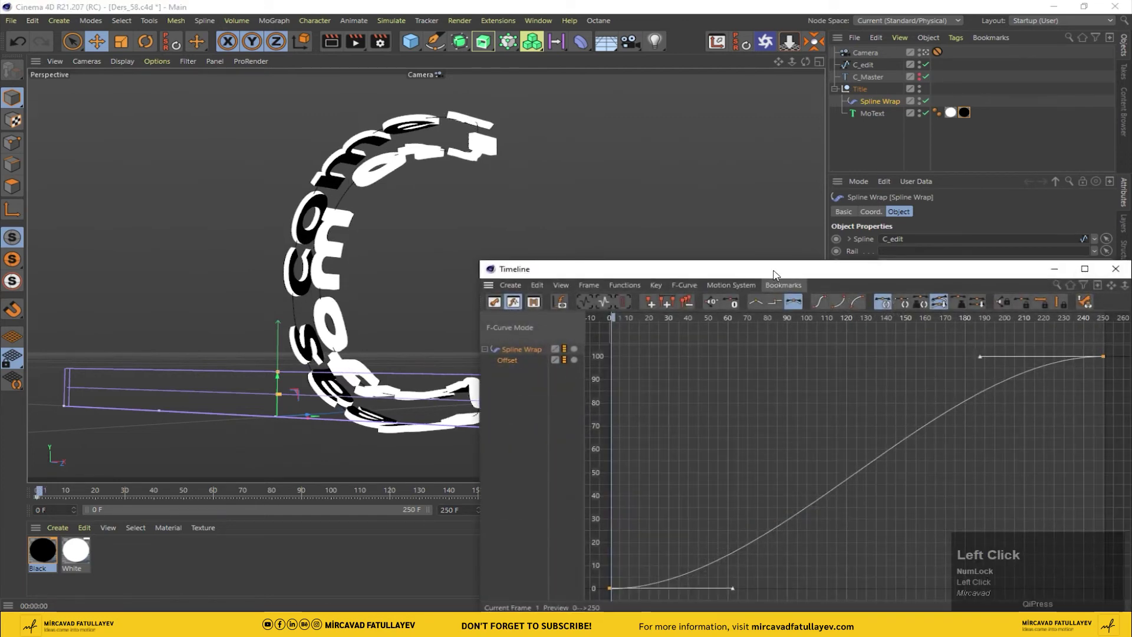
pyautogui.press('ctrl+a')
pyautogui.click(454, 102)
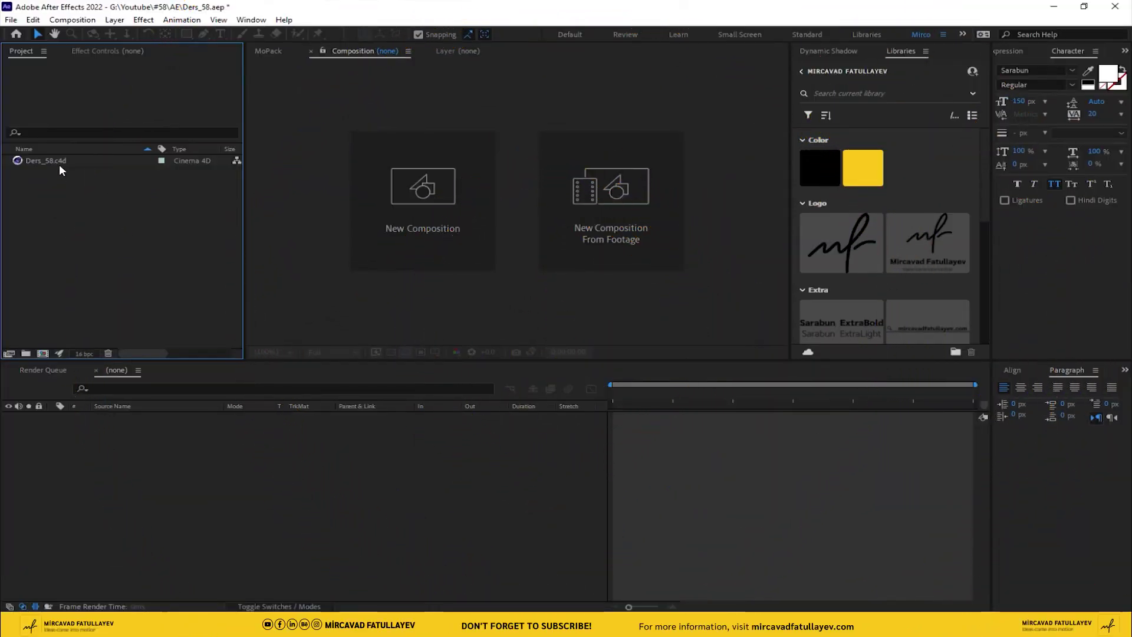
# Create a composition from Ders_58.c4d and play a preview of the wrapped title.
pyautogui.moveTo(62, 169); pyautogui.dragTo(164, 155)
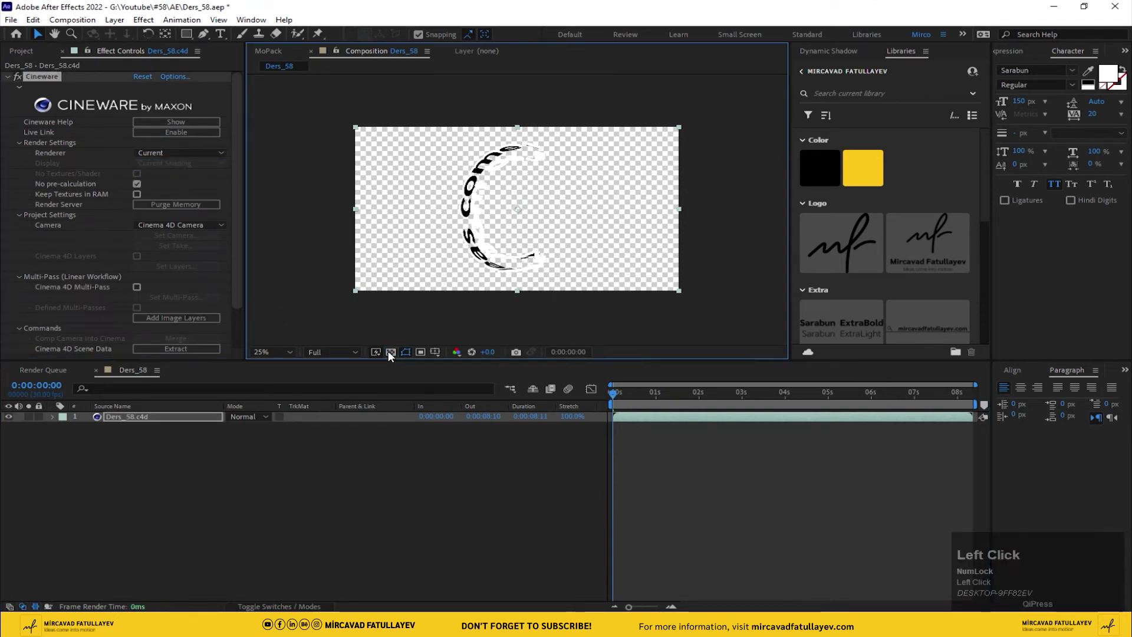
pyautogui.press('space')
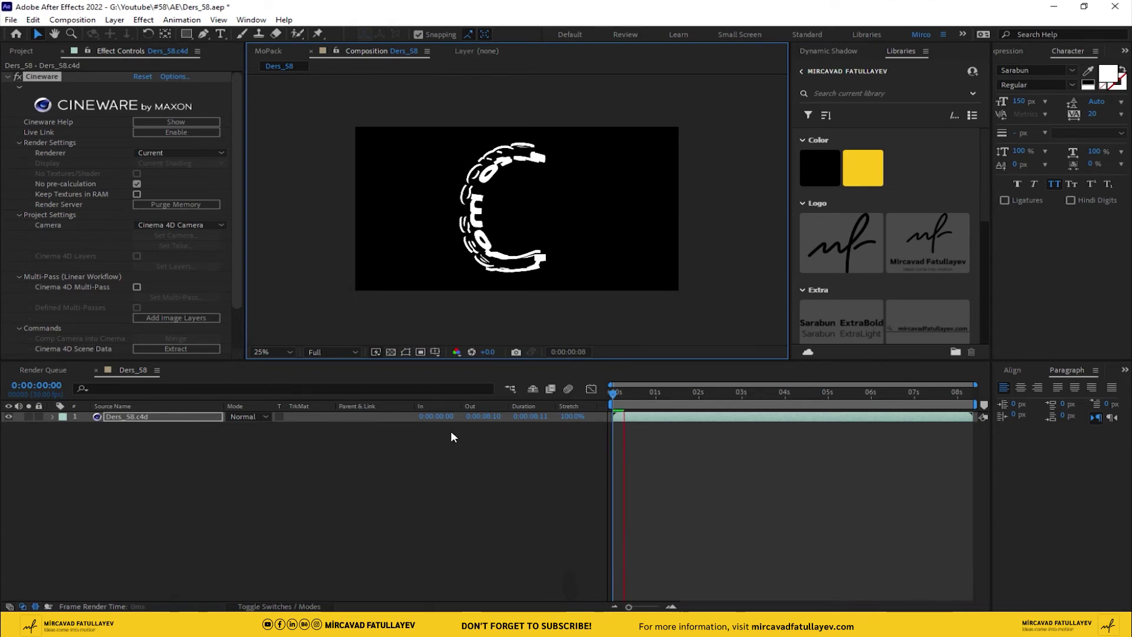
pyautogui.press('space')
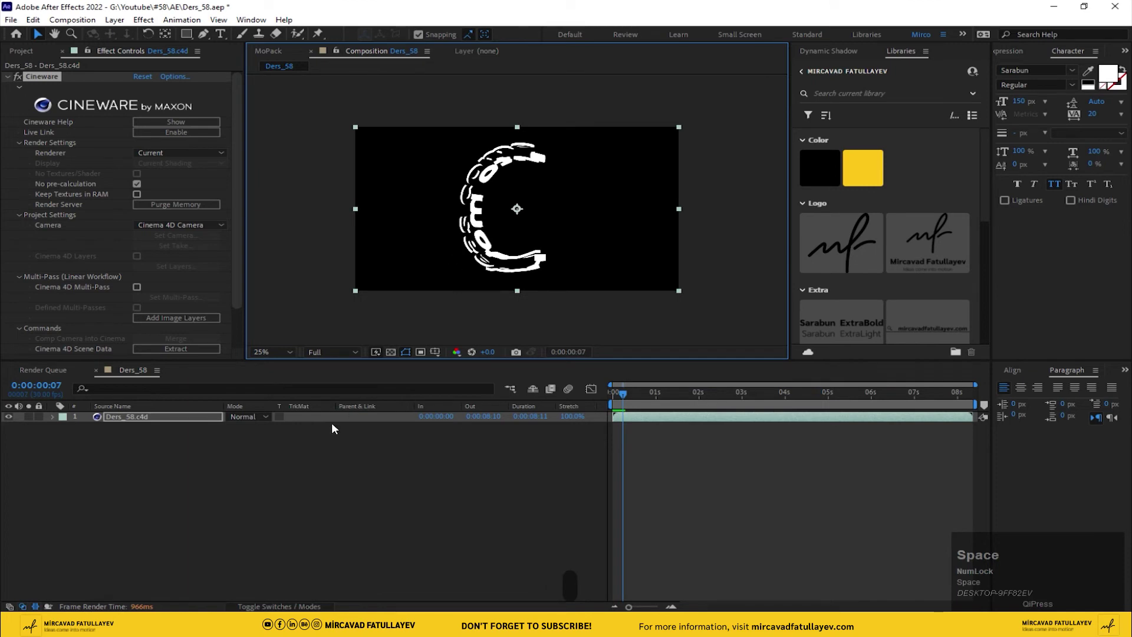
pyautogui.click(151, 442)
# Add a solid named BG beneath the Cinema 4D layer and fill it with blue.
pyautogui.rightClick(142, 449)
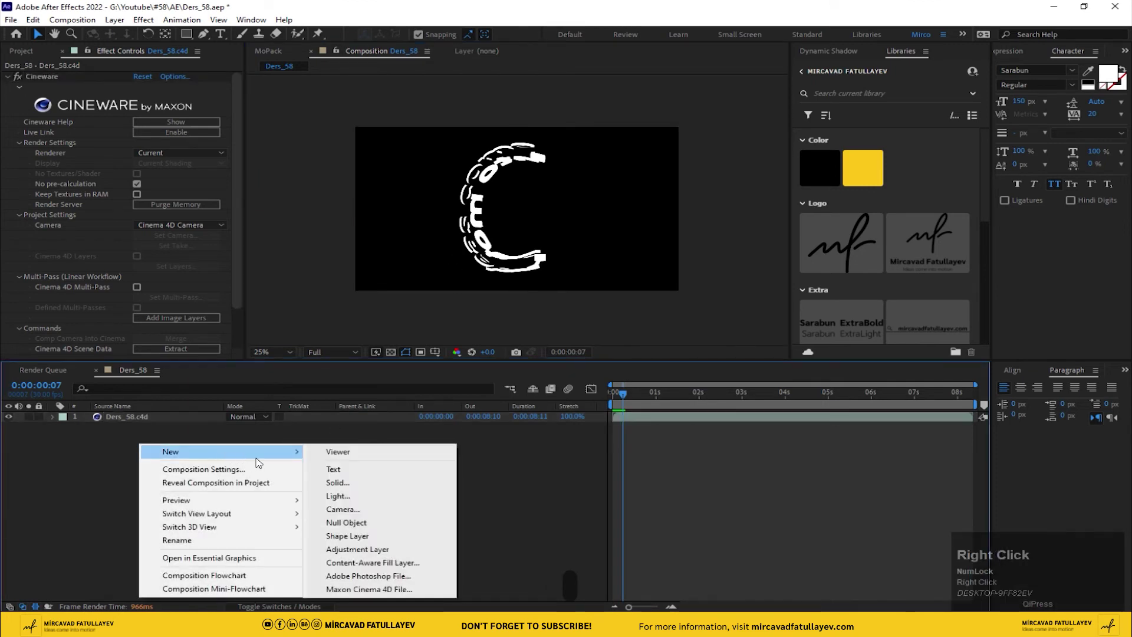
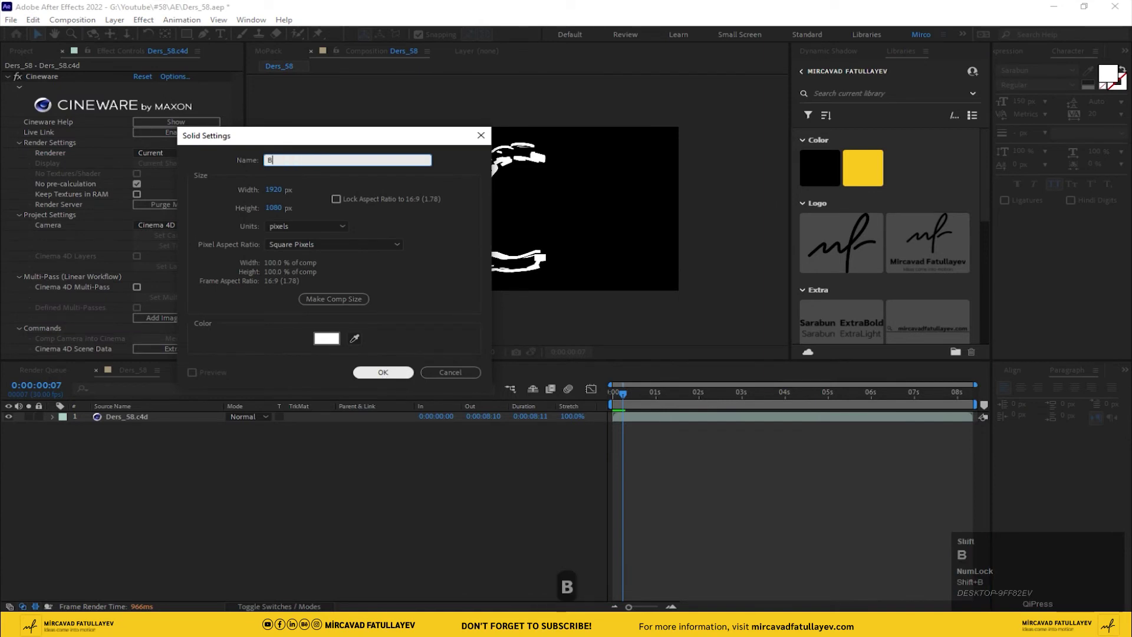
pyautogui.moveTo(385, 378); pyautogui.dragTo(109, 457)
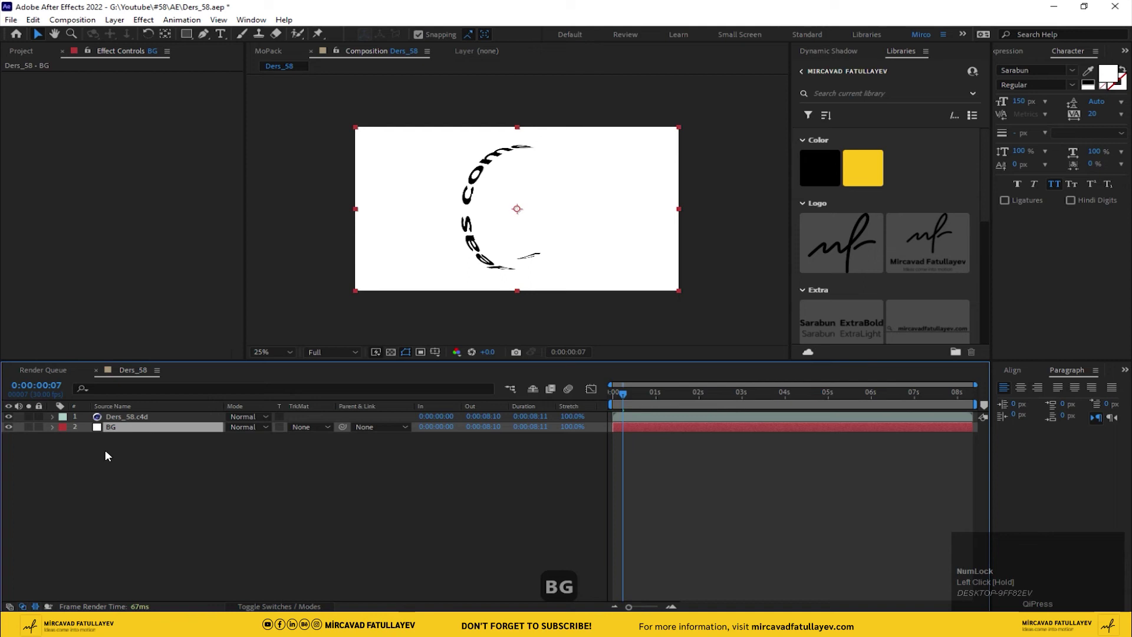
pyautogui.press('ctrl+space')
pyautogui.press('f')
pyautogui.moveTo(60, 471); pyautogui.dragTo(139, 422)
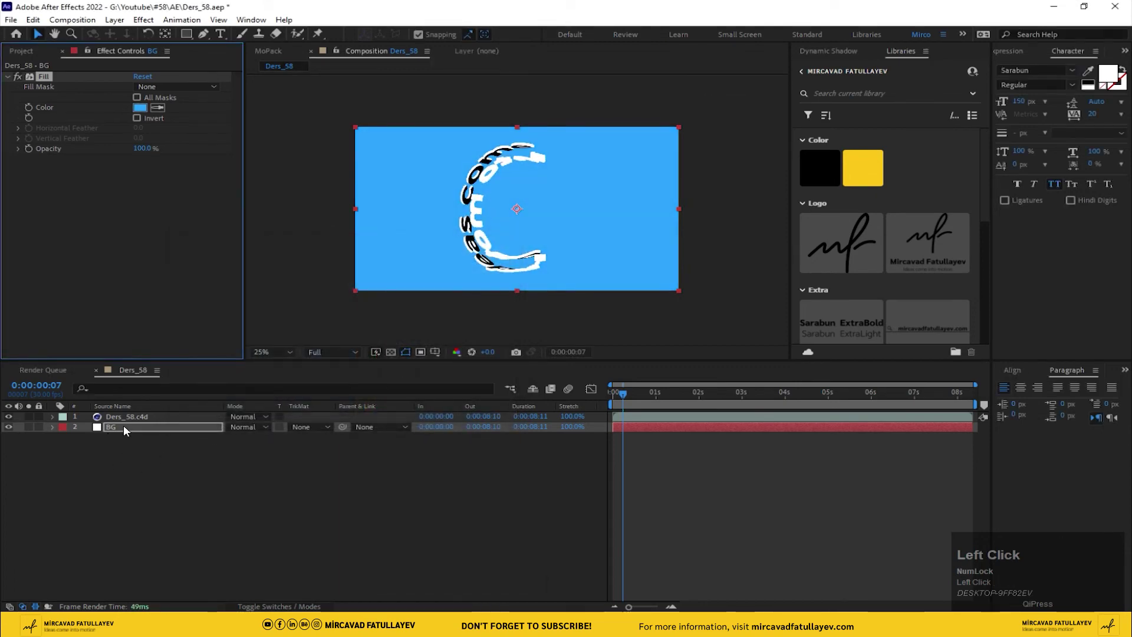
# Apply a Tint effect to the Cinema 4D text layer.
pyautogui.press('ctrl+space')
pyautogui.press('t')
pyautogui.write('tin')
pyautogui.click(80, 442)
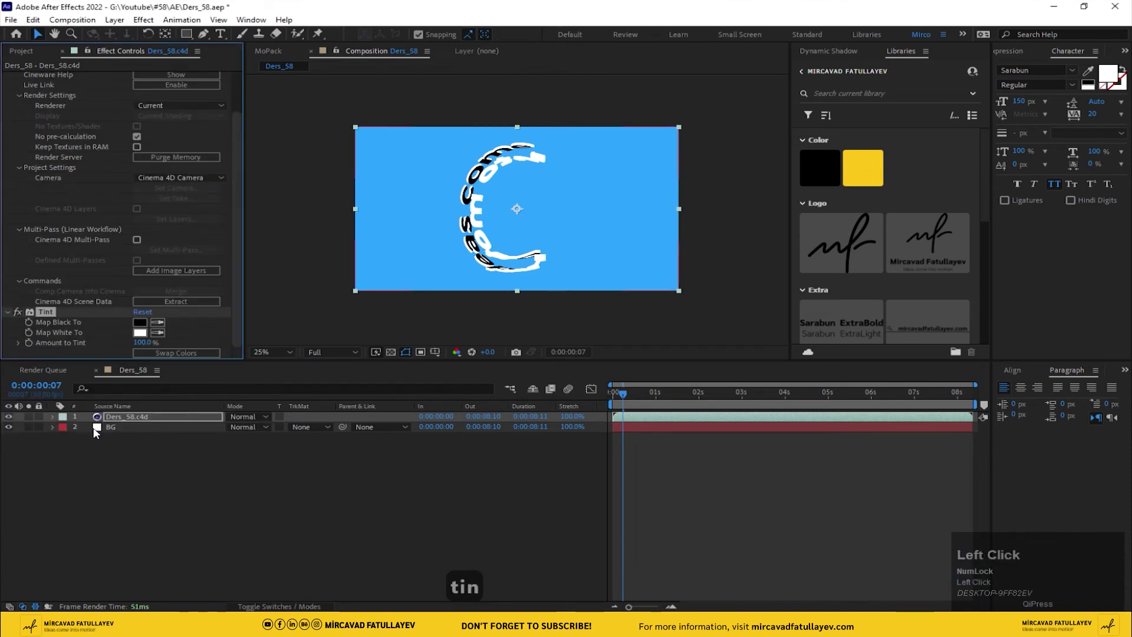
# Set Tint to map black to white and white to yellow, then add RSMB motion blur to the text layer.
pyautogui.moveTo(161, 337); pyautogui.dragTo(131, 425)
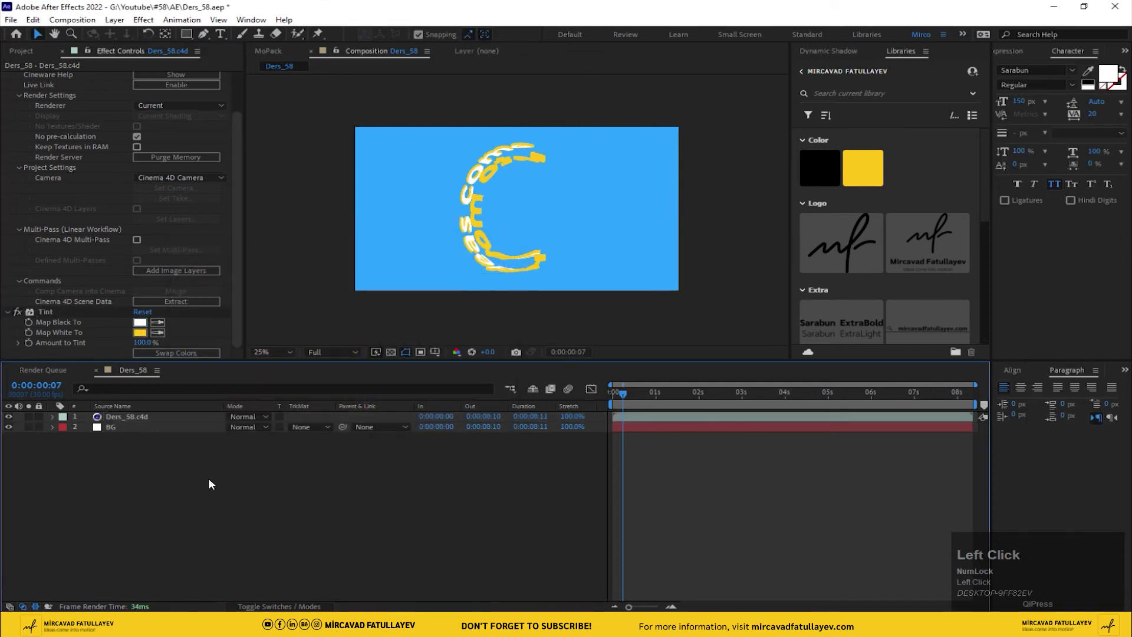
pyautogui.press('ctrl+space')
pyautogui.press('r')
pyautogui.write('rs')
pyautogui.click(79, 482)
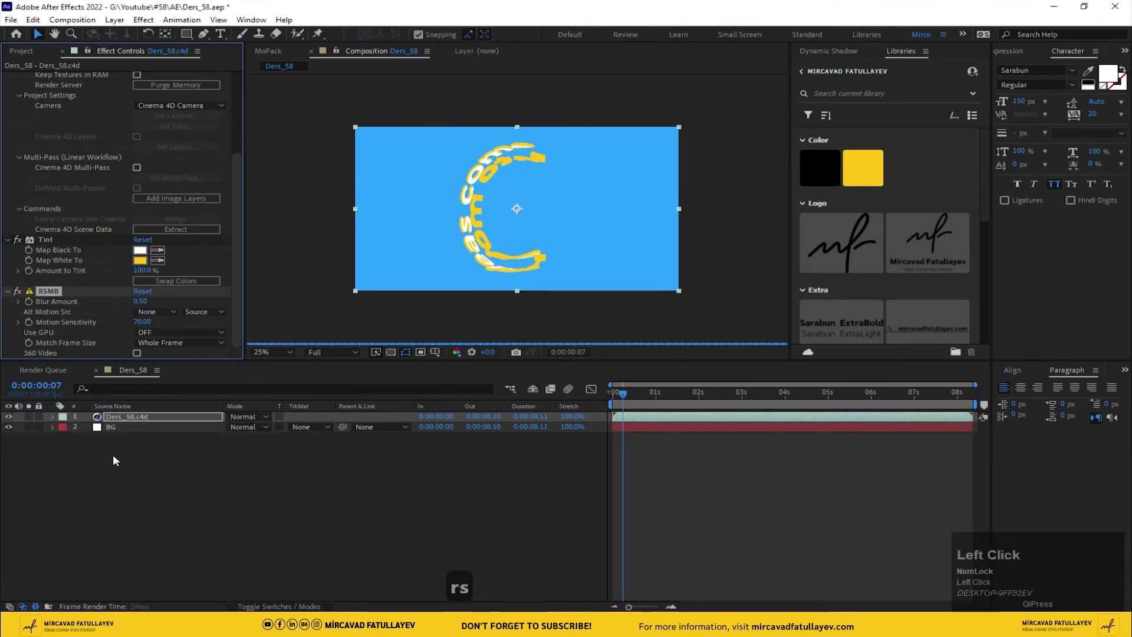
# Enlarge the composition viewer and play back the wrapped text animation.
pyautogui.moveTo(283, 359); pyautogui.dragTo(445, 409)
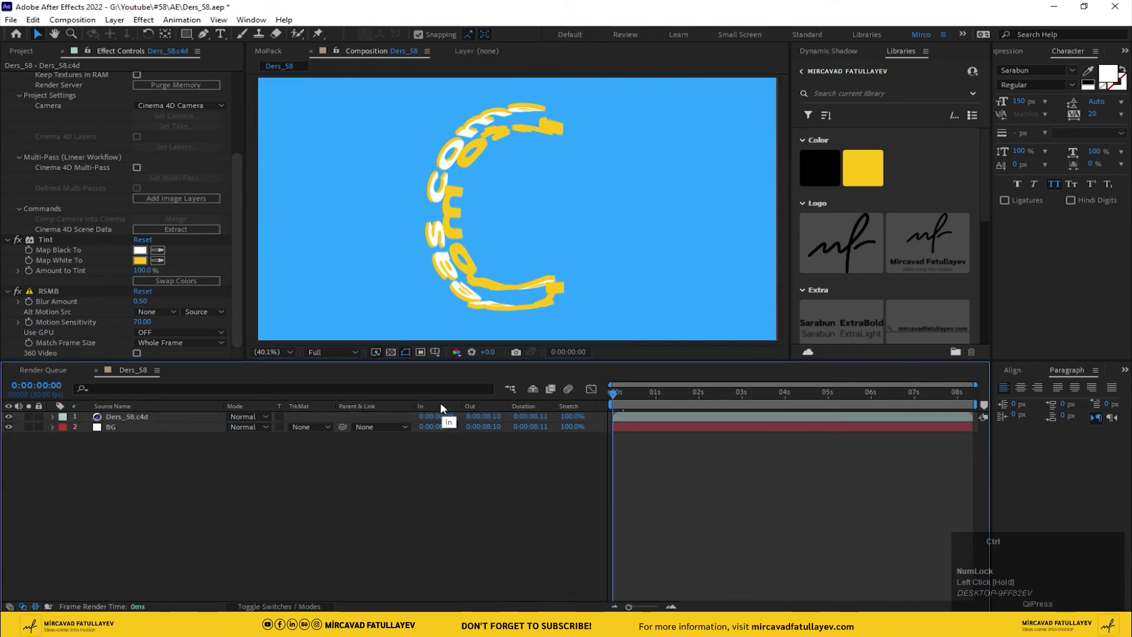
pyautogui.press('ctrl+s')
pyautogui.press('0')
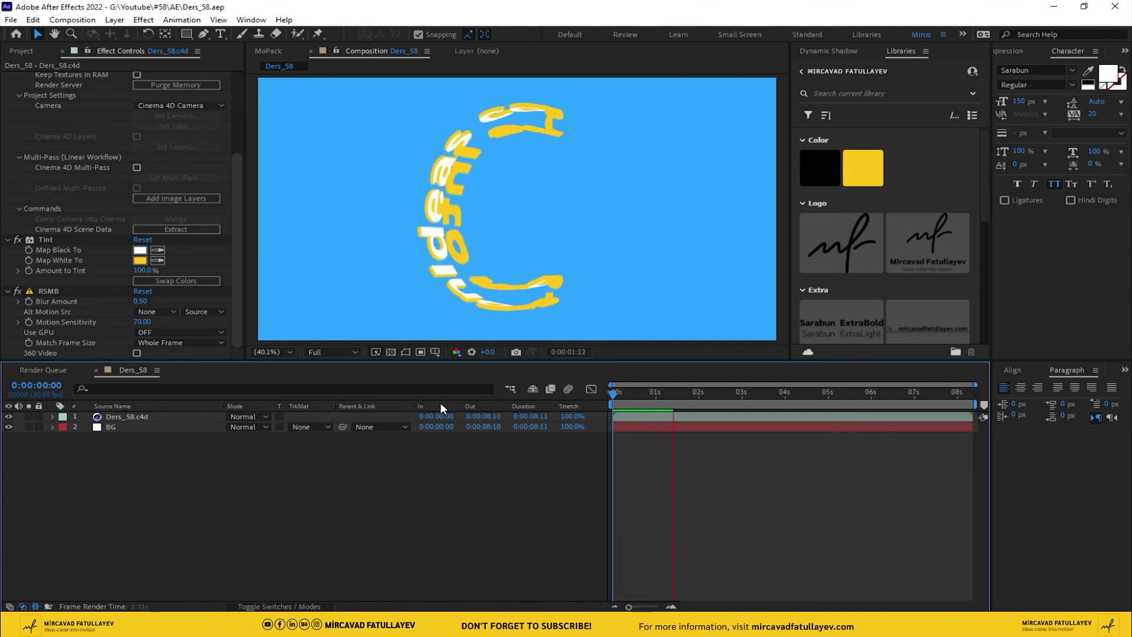